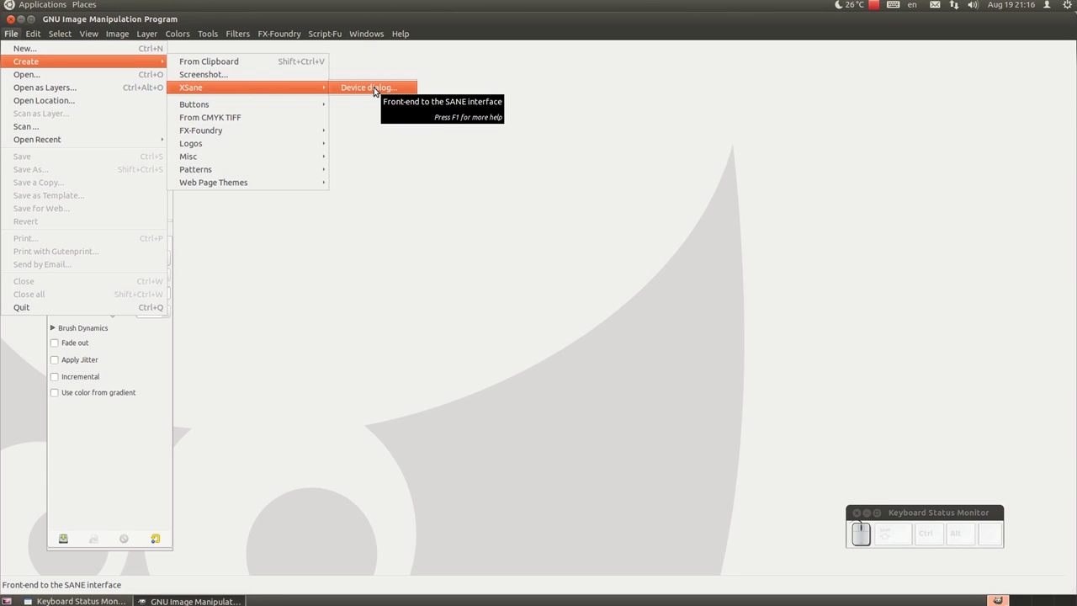
Launch the XSane device dialog and check the scan source list, leaving it on Flatbed.
left_click(377, 88)
left_click_drag(164, 99, 164, 100)
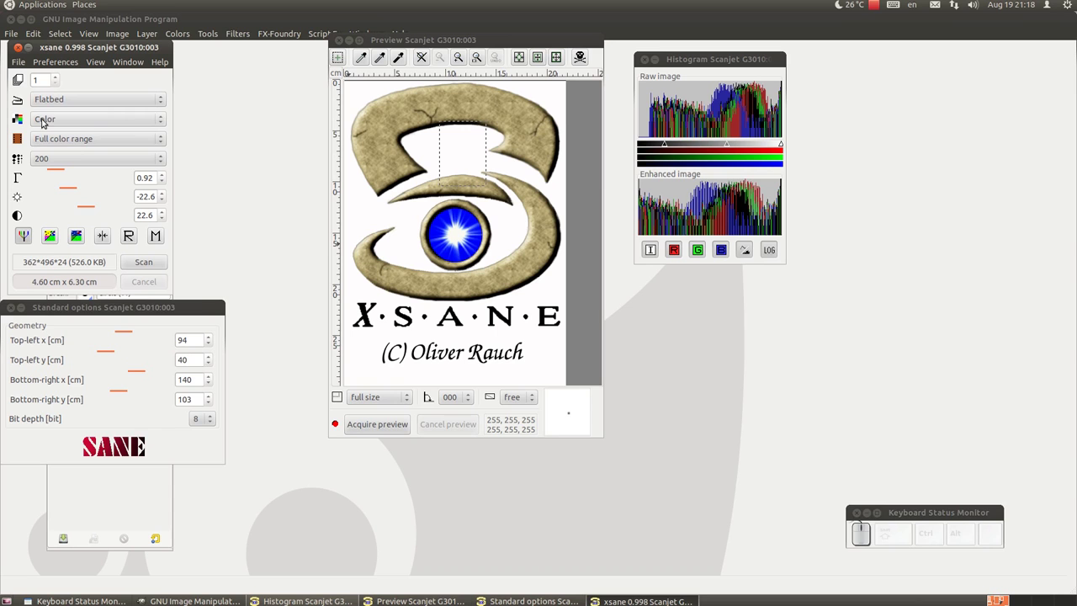
left_click(91, 122)
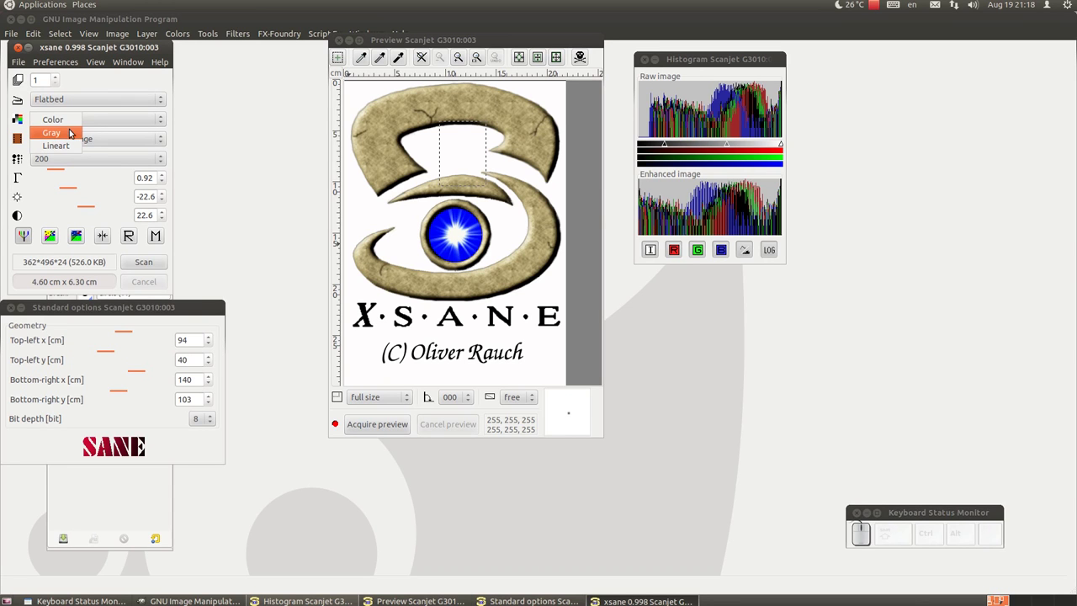
left_click(72, 132)
left_click(94, 118)
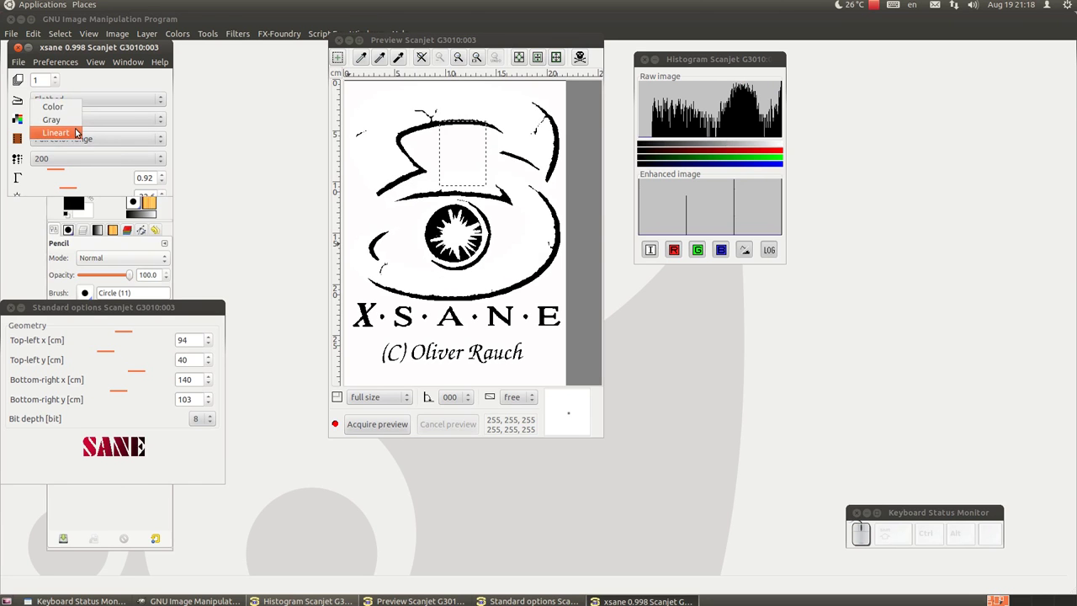
left_click(107, 117)
left_click(103, 123)
left_click(81, 126)
left_click(81, 121)
left_click(75, 94)
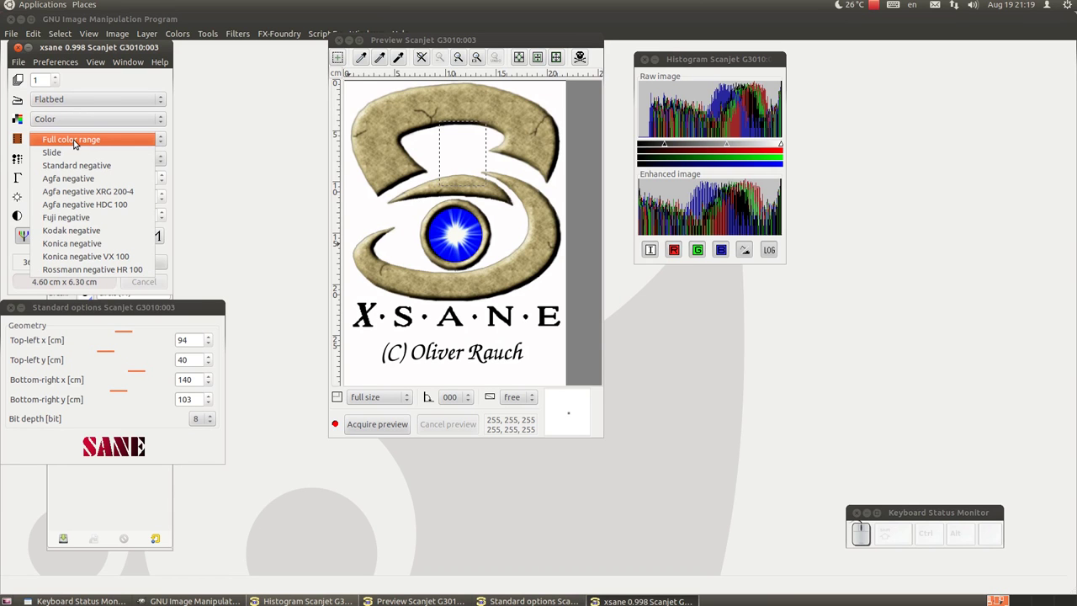
left_click_drag(84, 142, 99, 186)
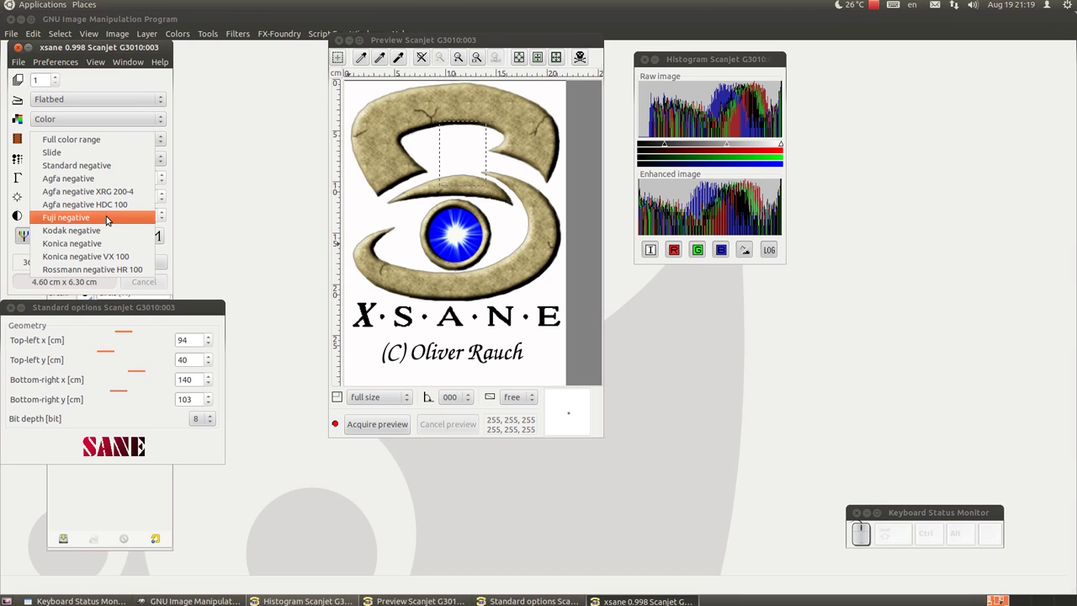
left_click(126, 75)
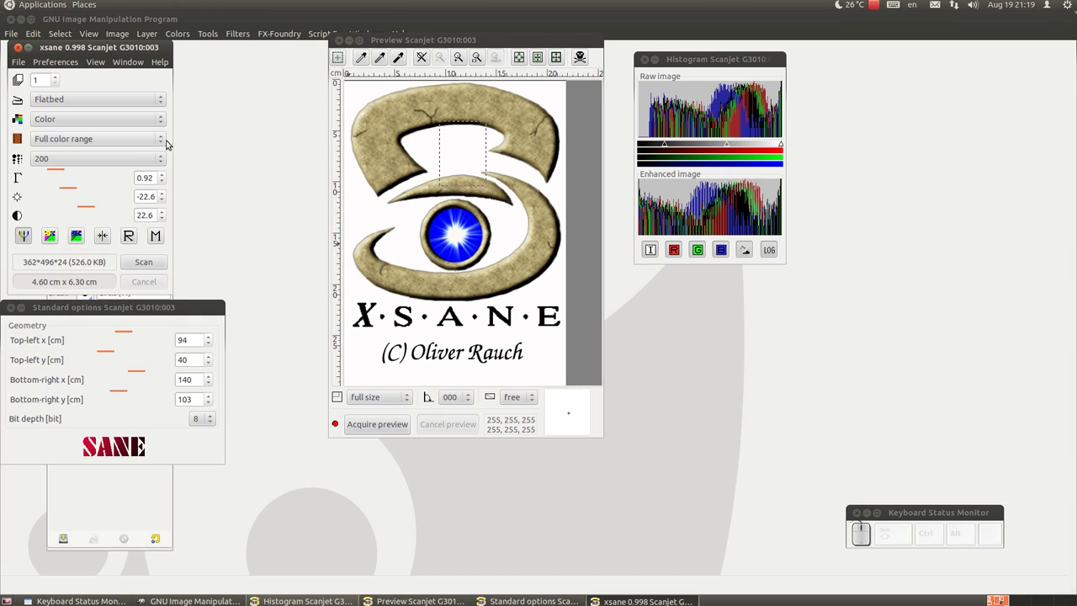
Keep media at Full color range, pick a scan resolution from the list and lower the brightness.
left_click(166, 143)
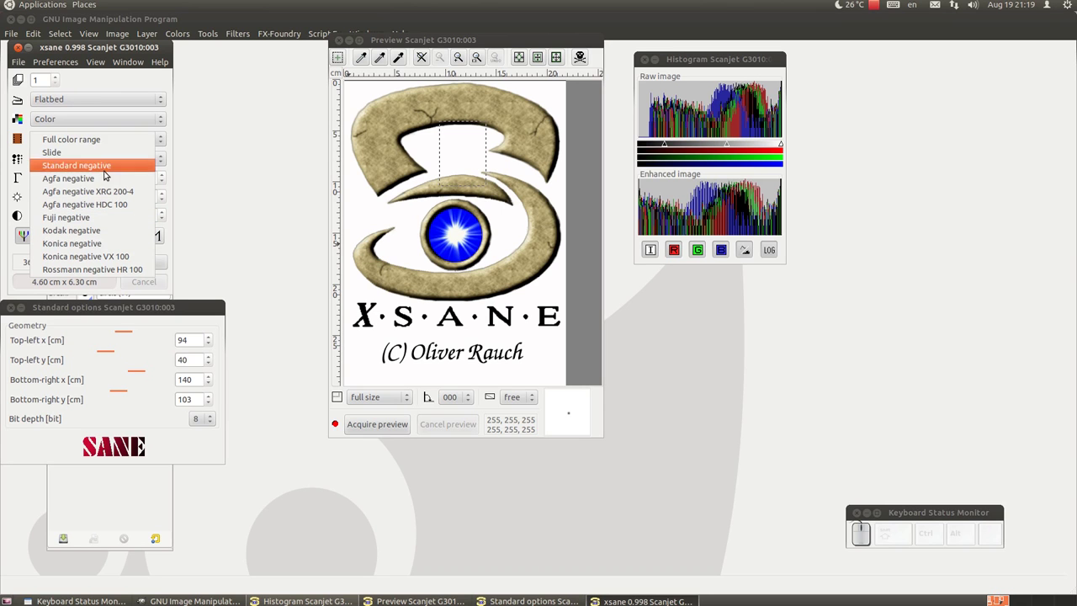
left_click_drag(128, 77, 128, 76)
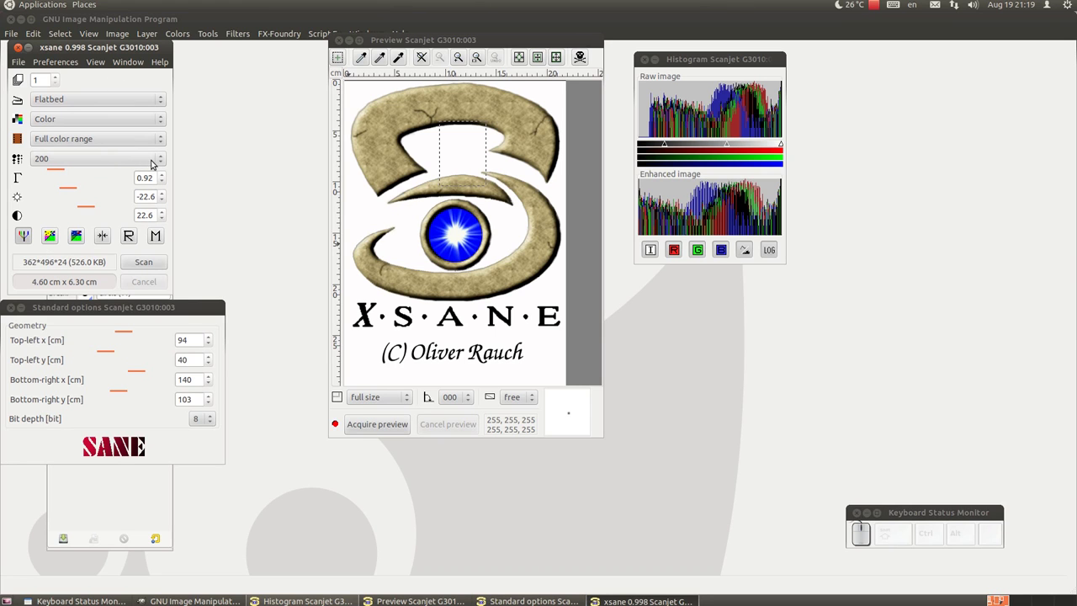
left_click(157, 161)
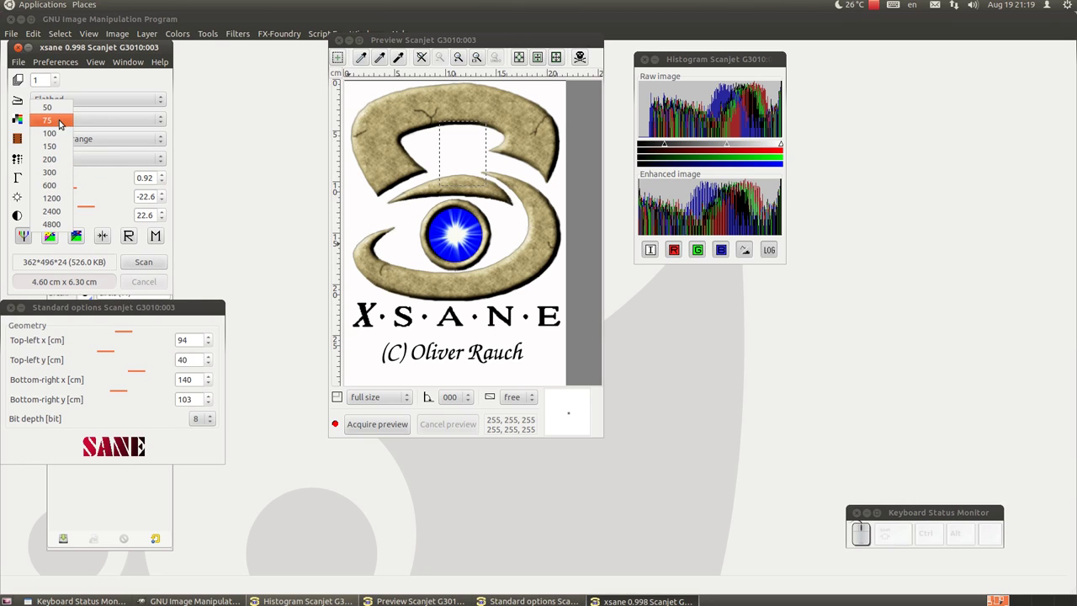
left_click_drag(60, 110, 60, 110)
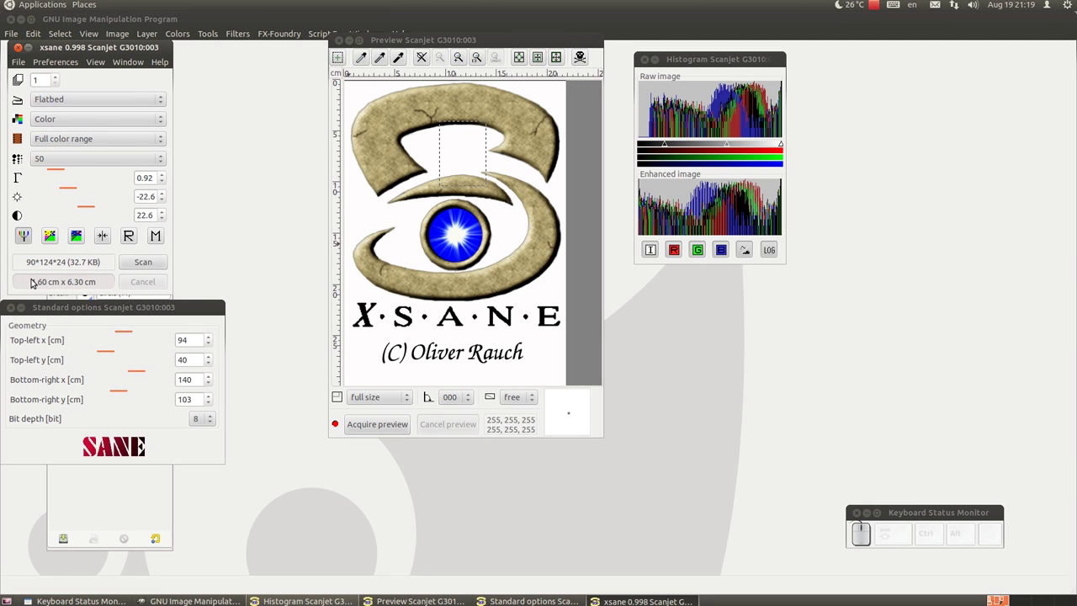
left_click_drag(78, 171, 71, 189)
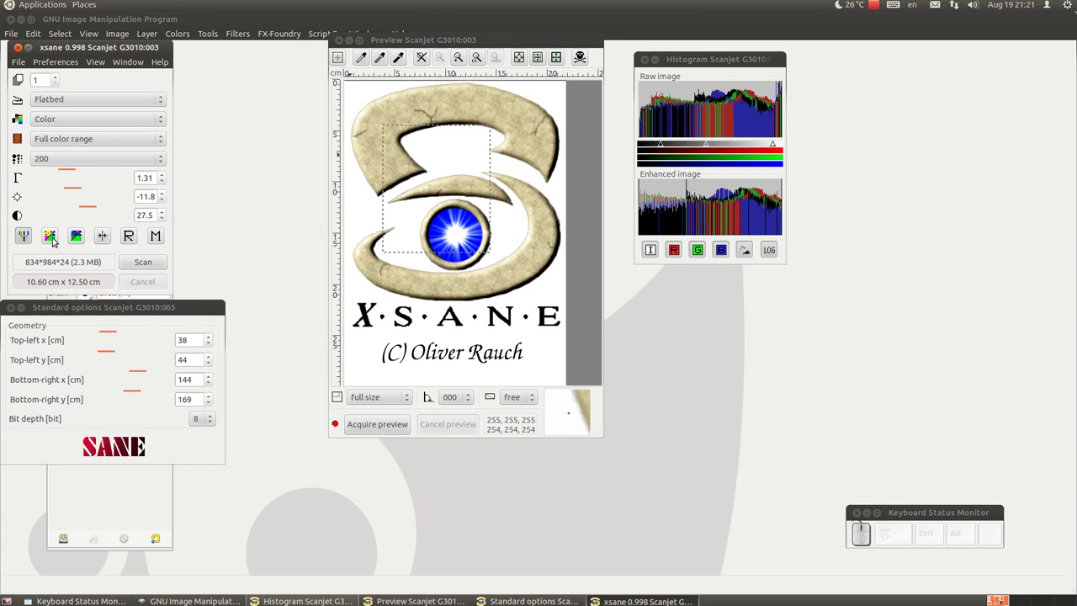
Try the negative inversion and automatic enhancement, then push brightness and contrast to maximum.
left_click(58, 239)
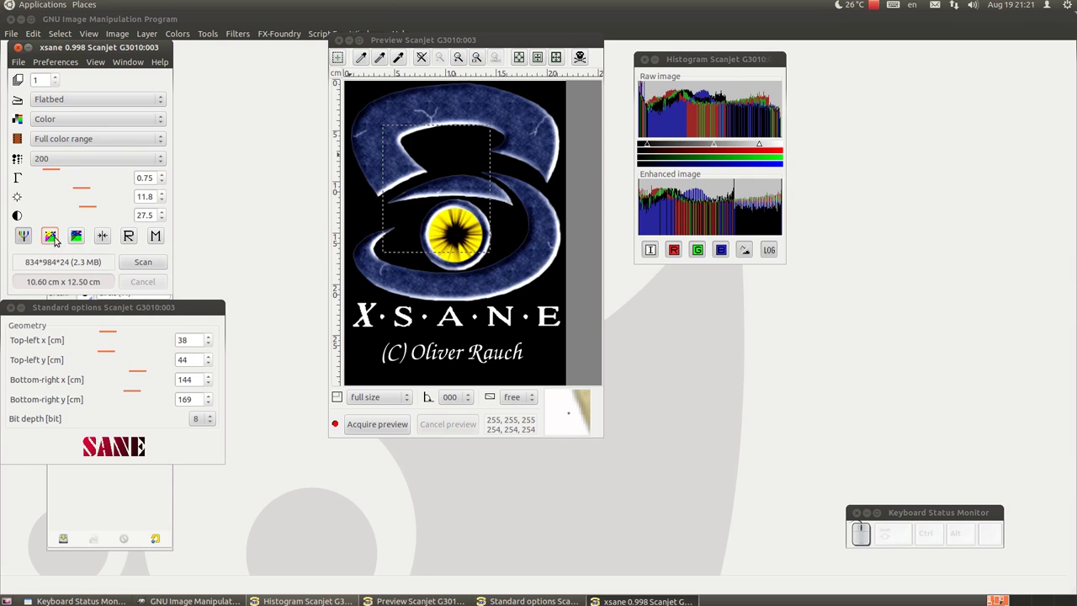
left_click(85, 239)
double_click(80, 237)
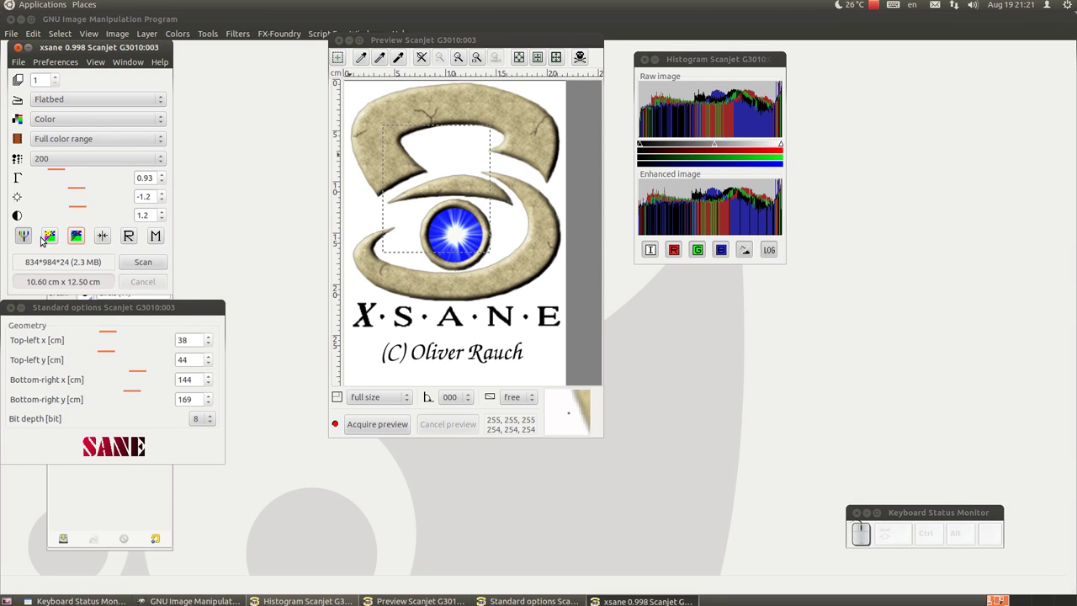
left_click(75, 211)
left_click(82, 191)
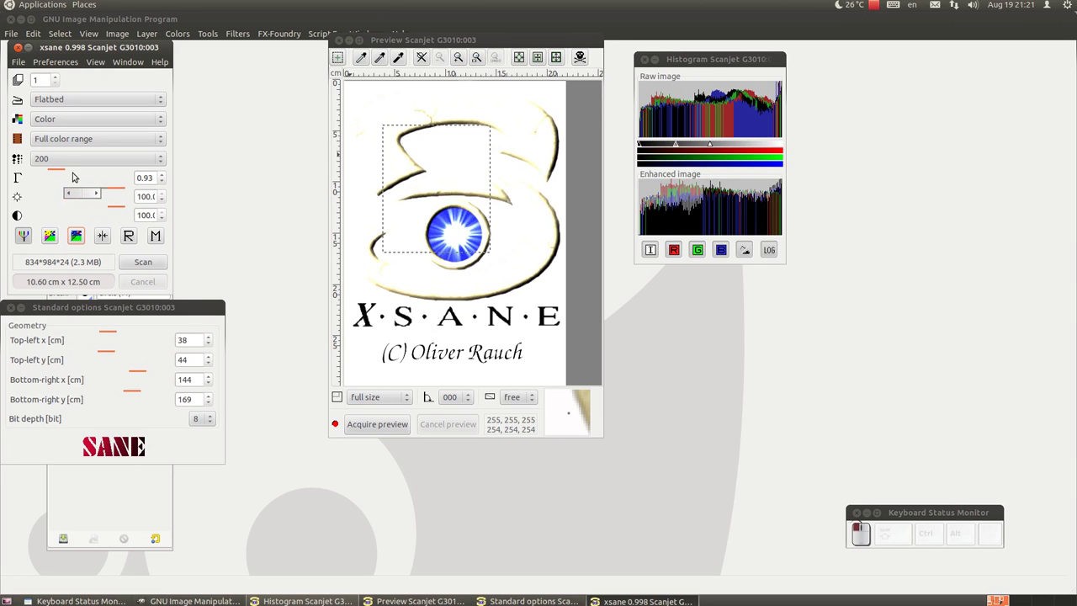
left_click(81, 238)
Reset gamma, brightness and contrast to defaults and restore the saved enhancement values.
left_click_drag(76, 235, 107, 223)
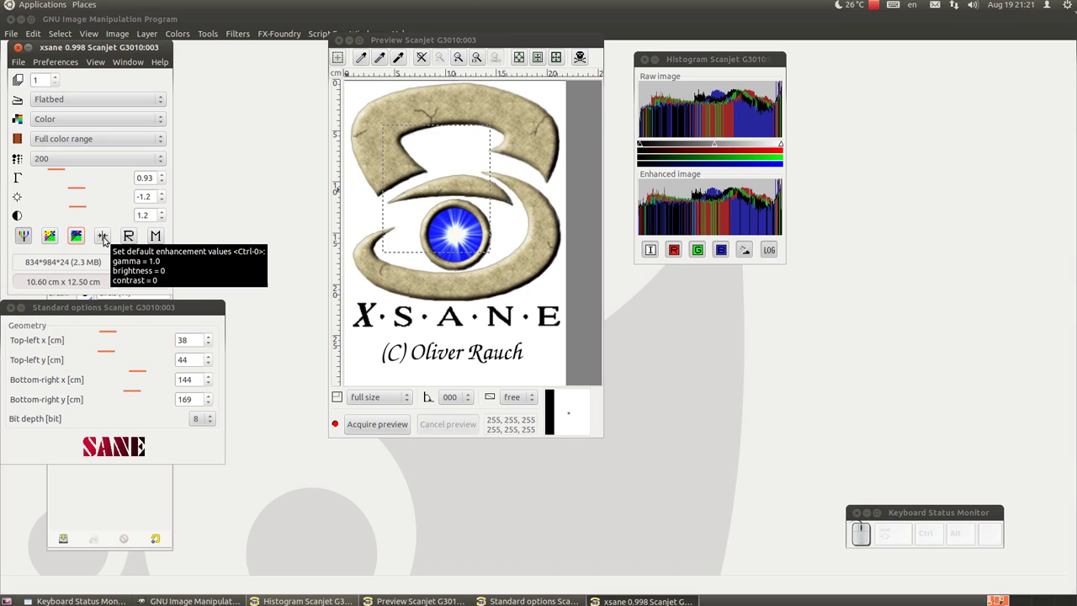
left_click(108, 239)
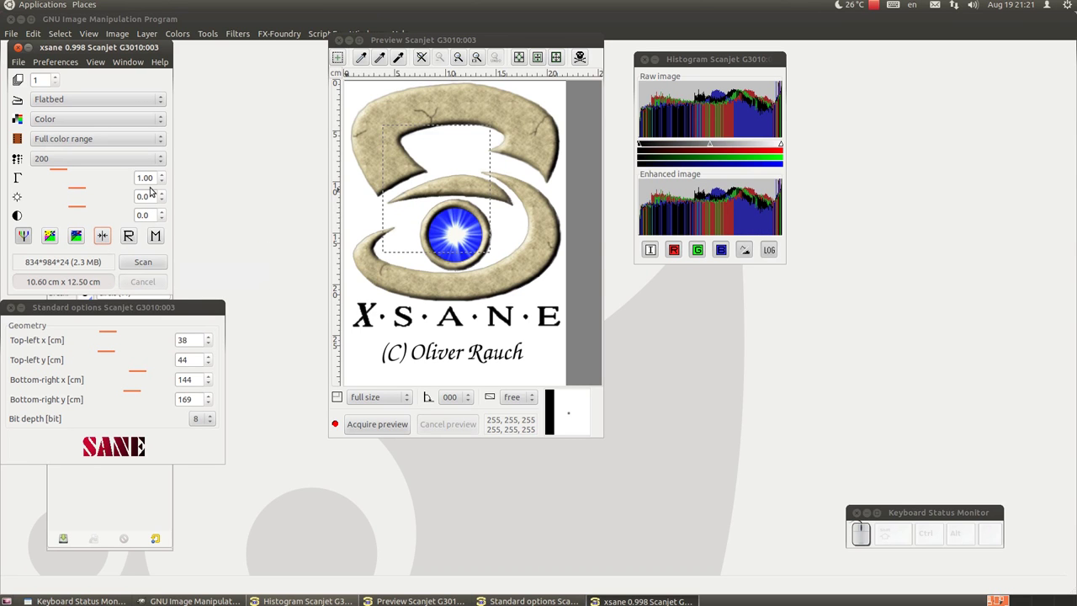
left_click(135, 235)
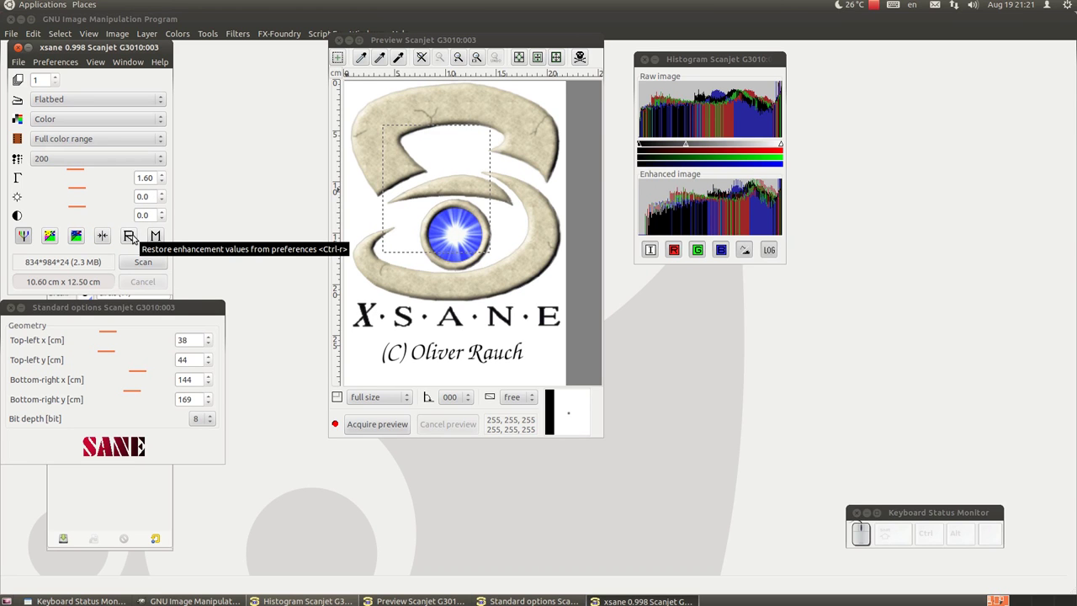
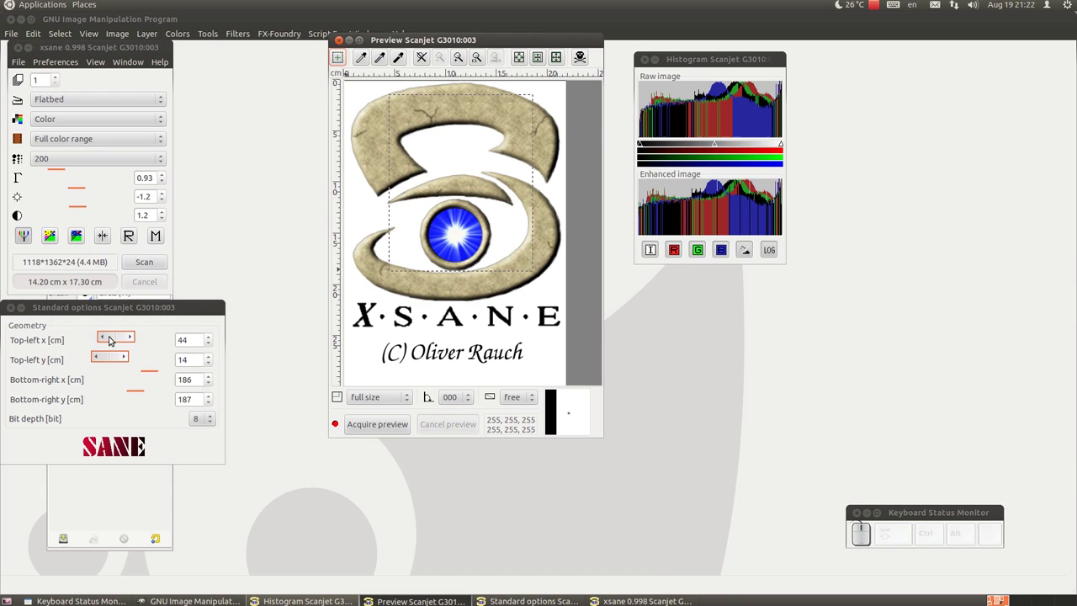
Move the scan area's top edge down and extend it to 12.00 × 17.70 cm.
left_click(116, 363)
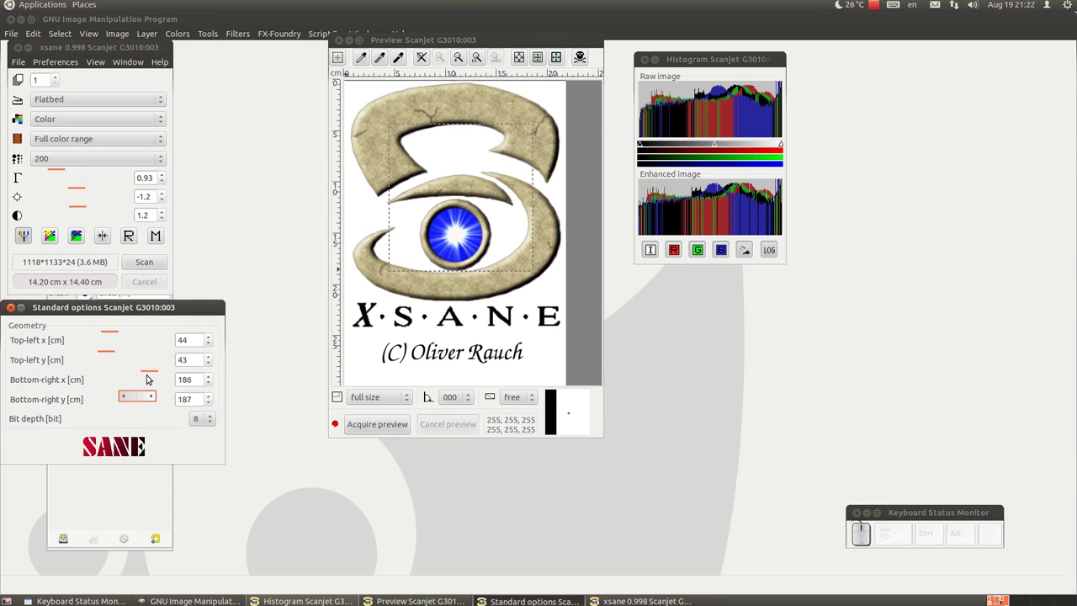
left_click(136, 396)
left_click_drag(148, 374, 137, 371)
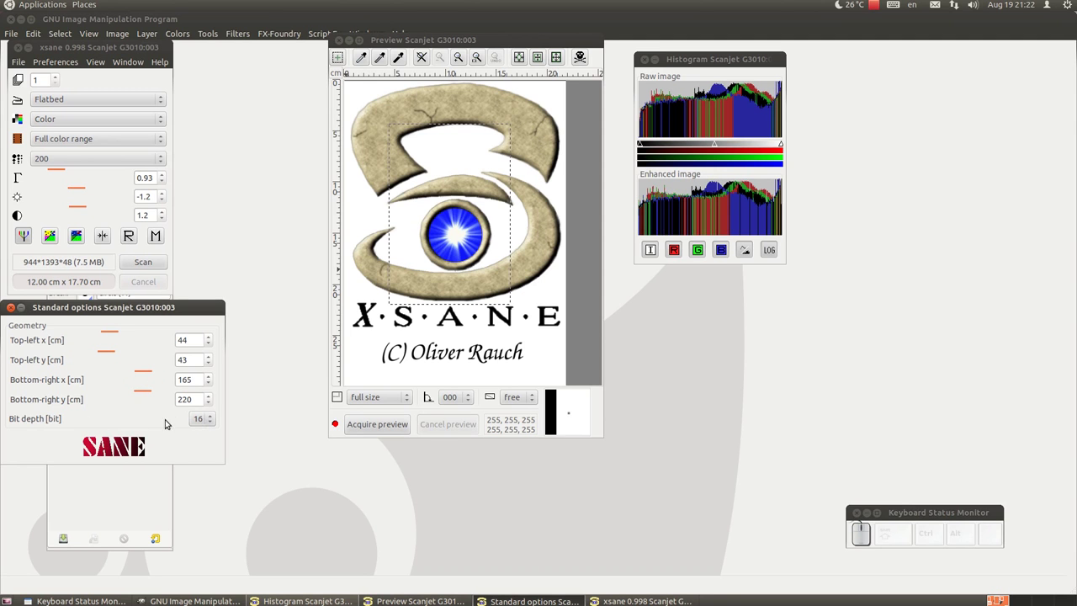
Switch the bit depth to 16 and back to 8, then reposition the preview window.
left_click(199, 419)
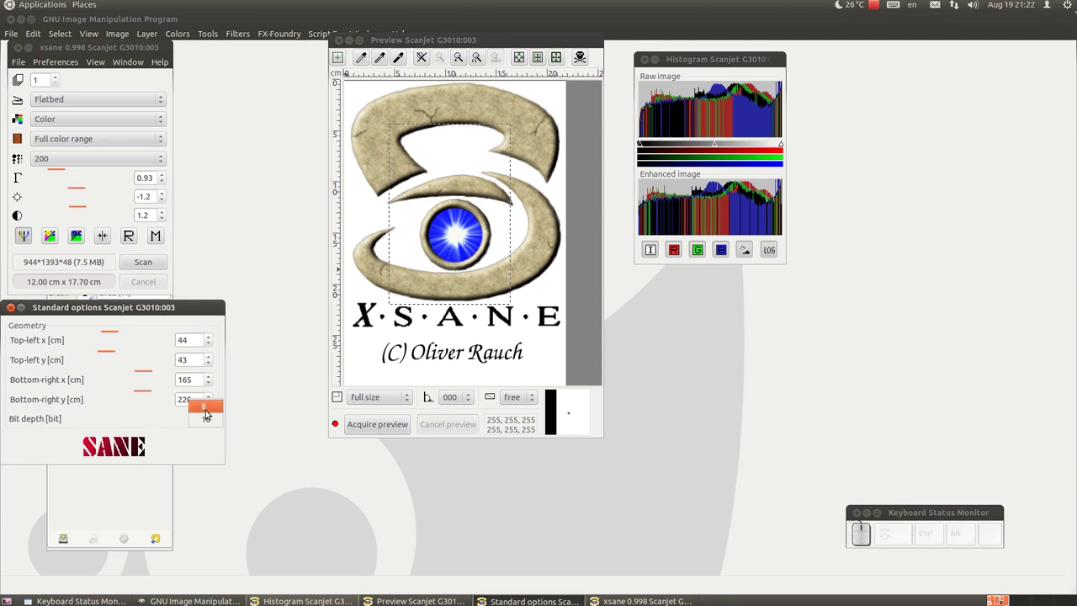
left_click_drag(207, 410, 201, 422)
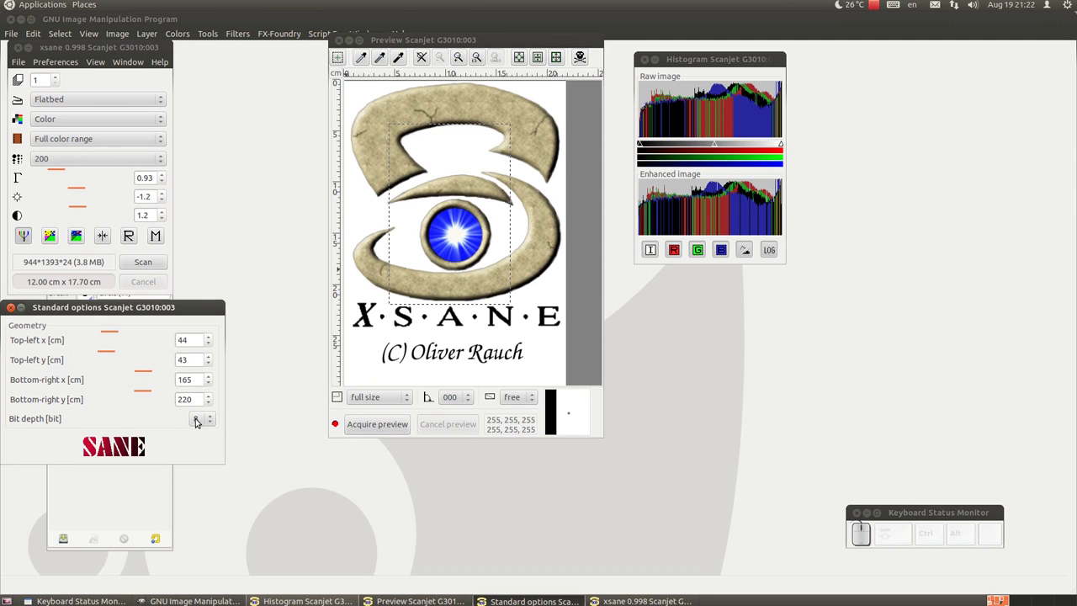
left_click_drag(404, 40, 359, 71)
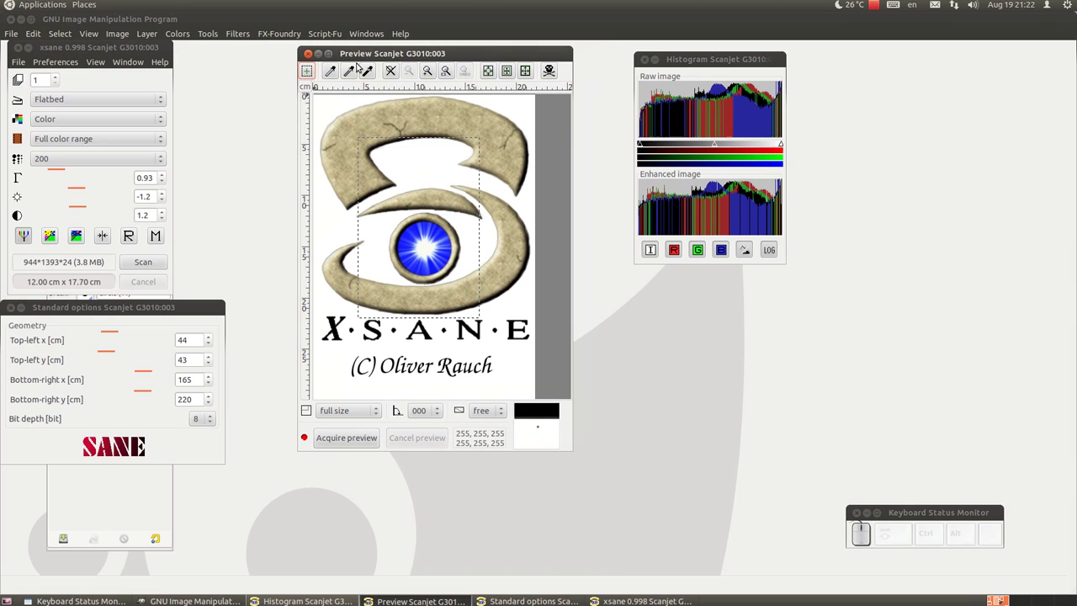
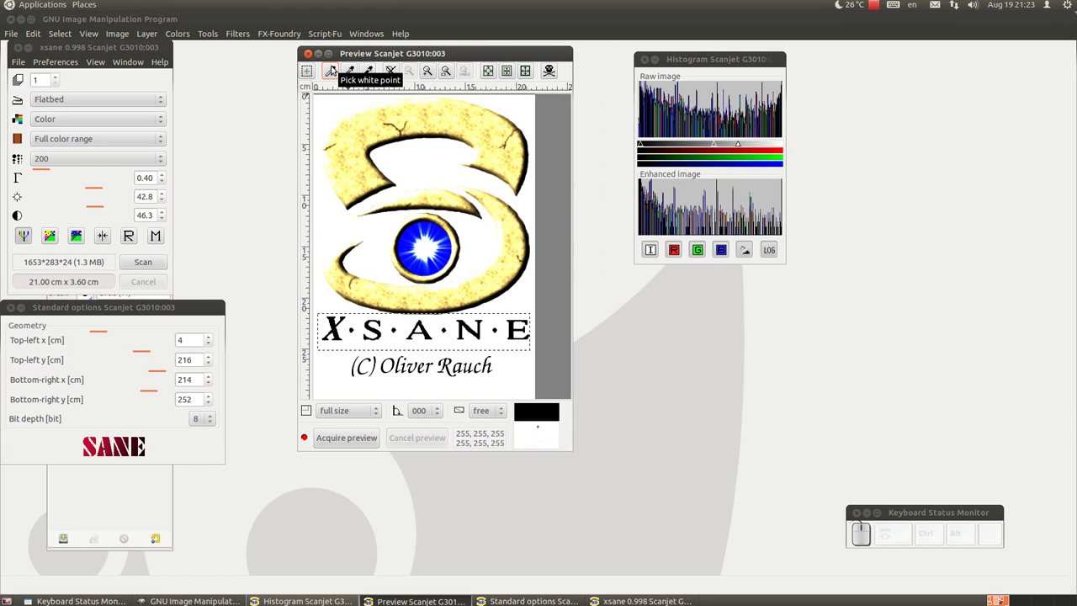
Pick a white point in the preview, select the XSANE title strip and ready the zoom tool.
left_click_drag(336, 67, 338, 69)
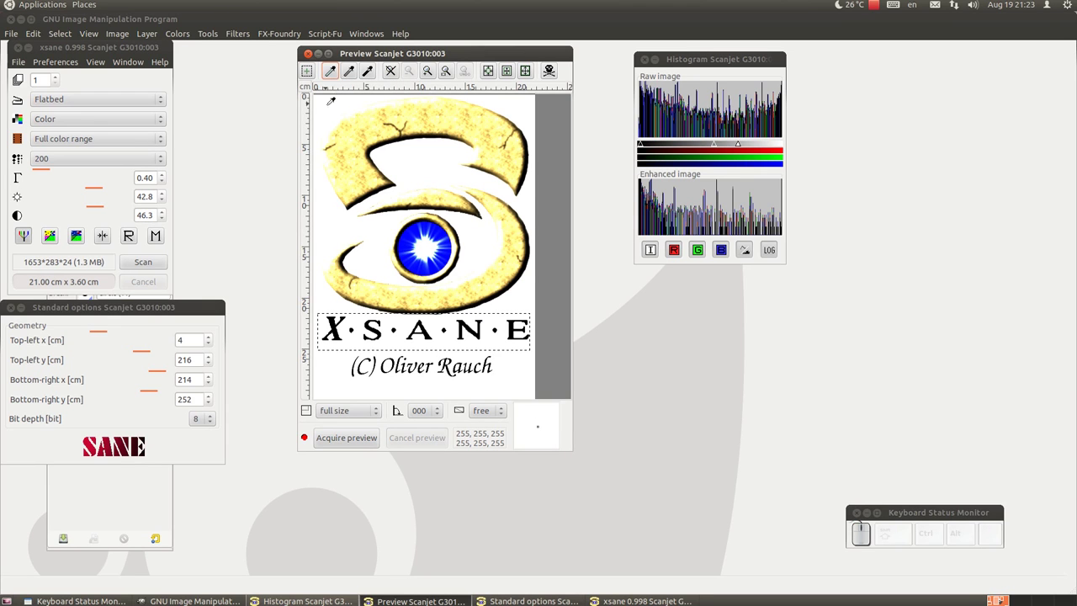
left_click_drag(336, 107, 334, 108)
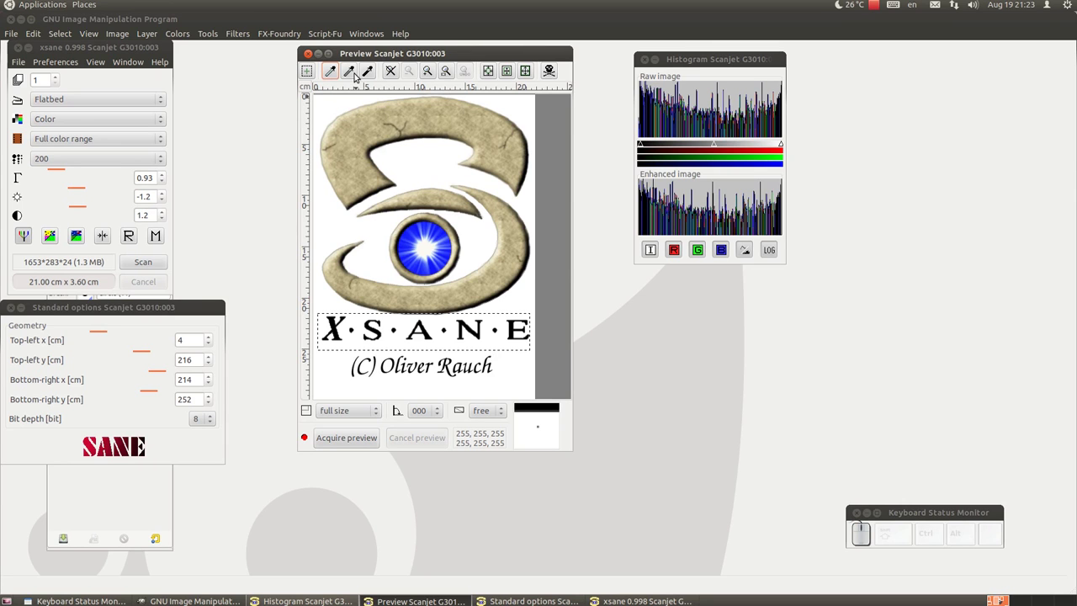
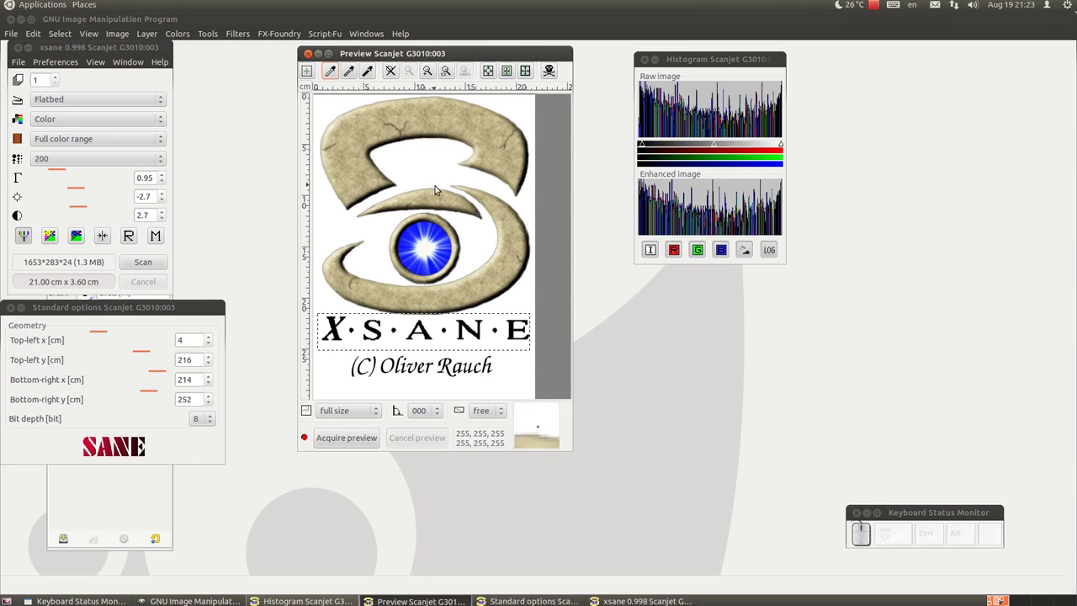
left_click_drag(435, 77, 439, 91)
left_click(421, 75)
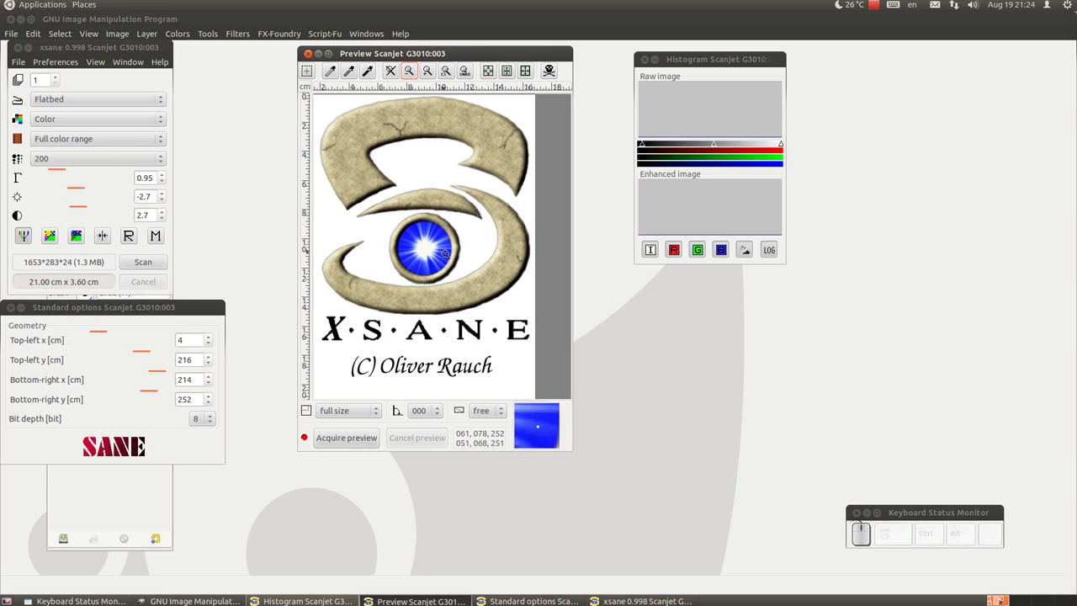
Acquire a fresh preview scan of the flatbed with the aircraft book cover on it.
left_click(358, 445)
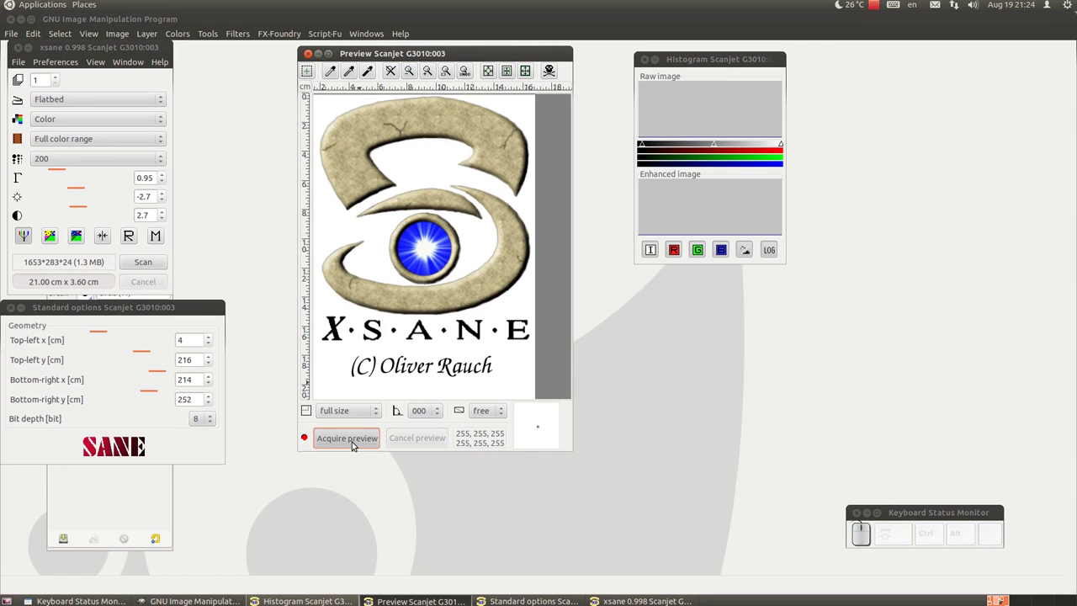
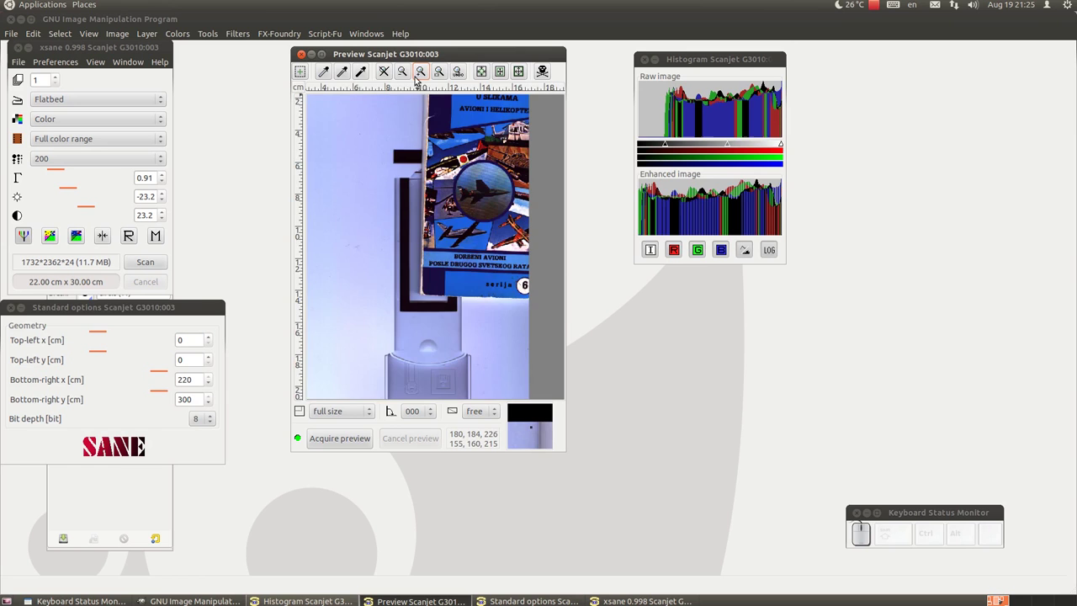
Zoom the preview out to the whole flatbed and select a narrow 3.20 × 24.10 cm area on the book.
left_click(414, 74)
left_click(411, 73)
left_click(499, 155)
right_click(419, 126)
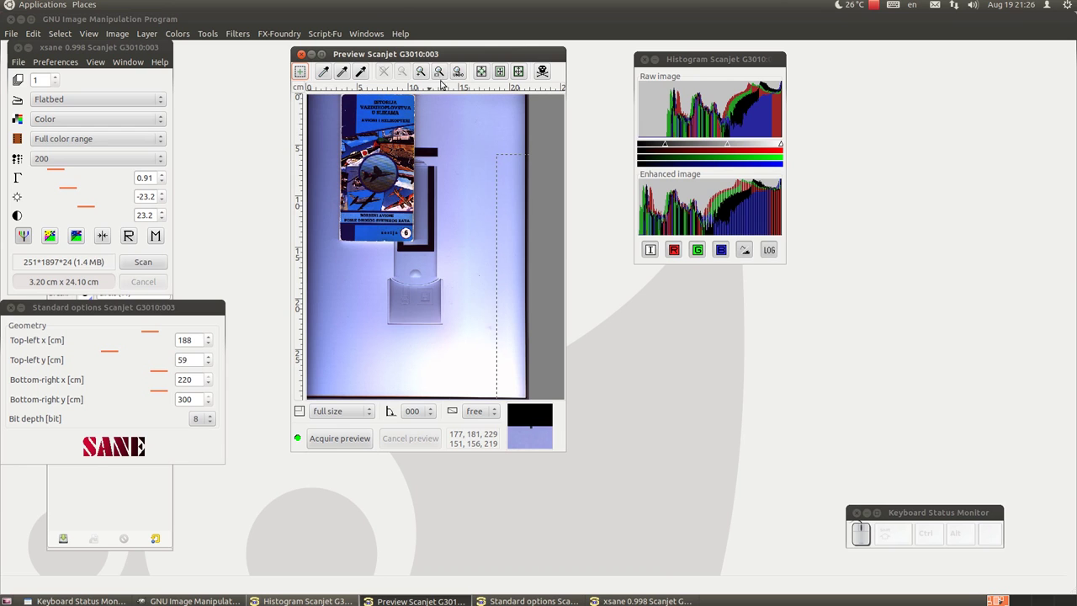
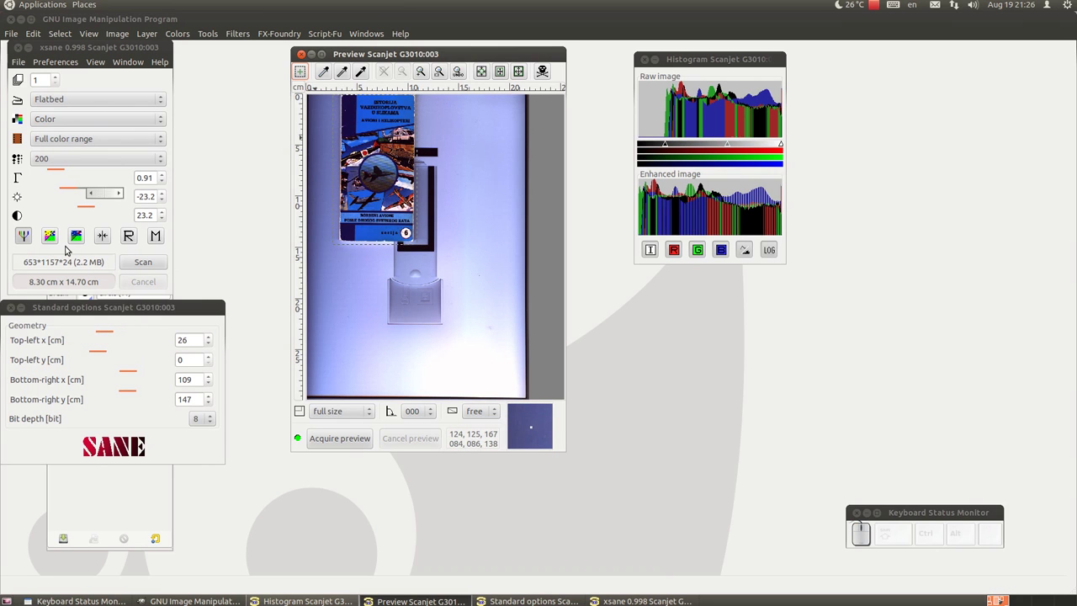
Raise gamma to 1.10, refine the scan area around the cover and keep the preview unrotated.
left_click(77, 240)
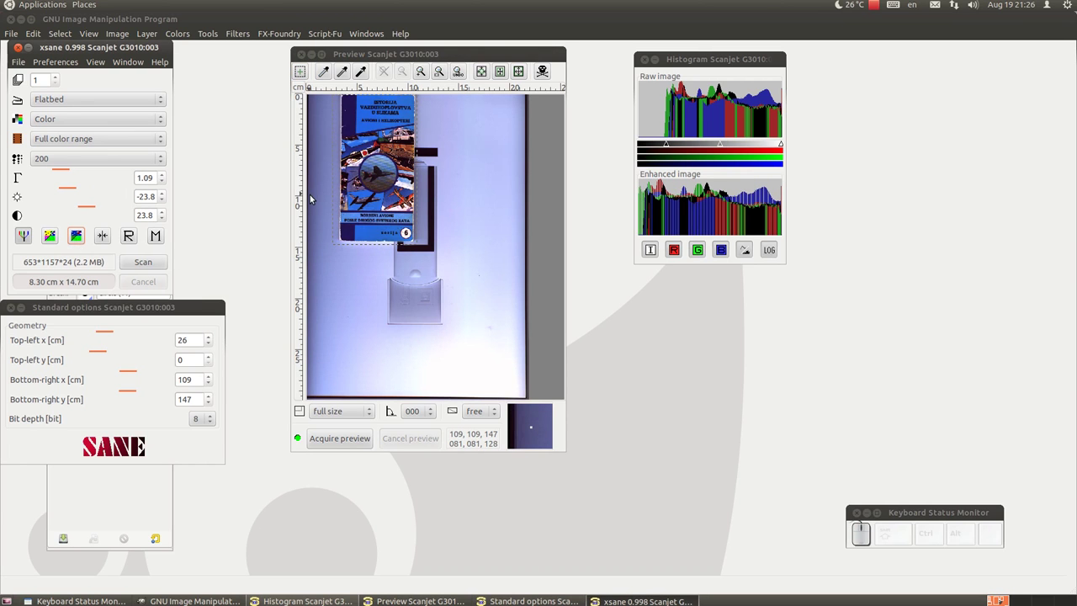
left_click(322, 194)
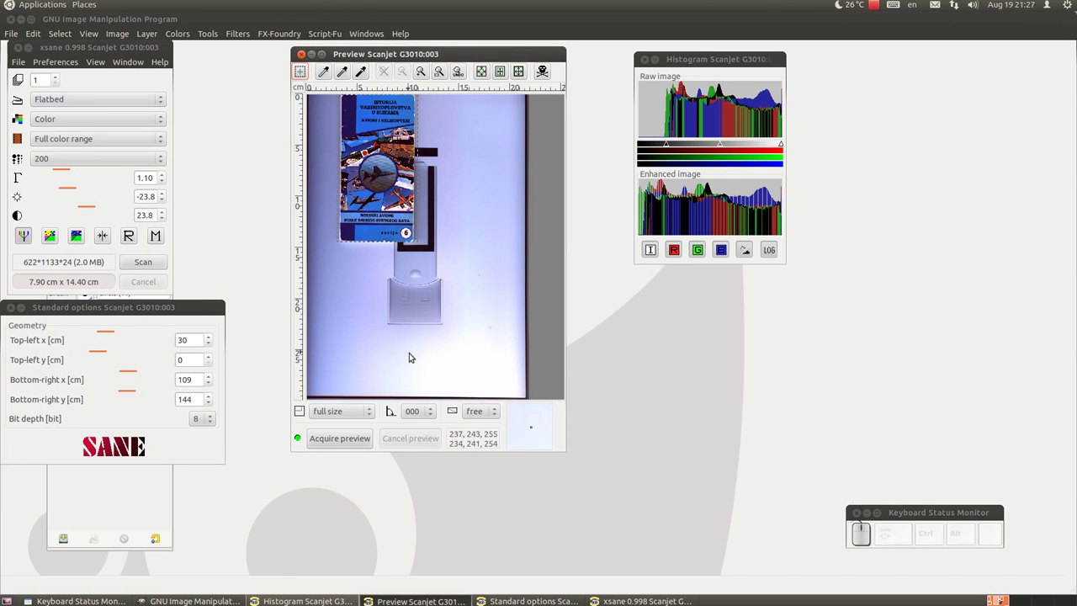
left_click(436, 415)
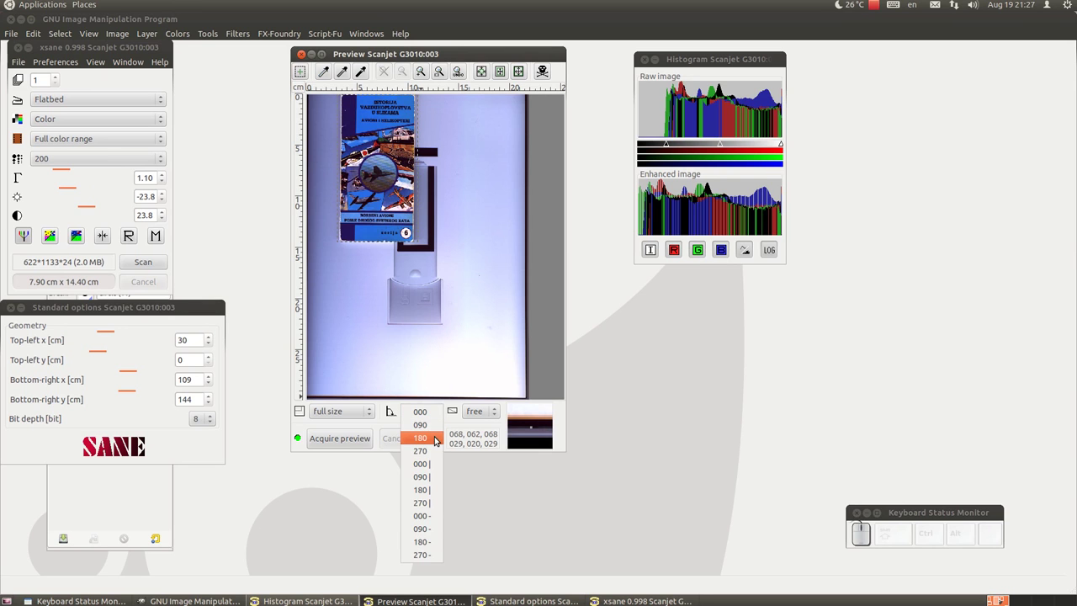
left_click(436, 430)
left_click(439, 413)
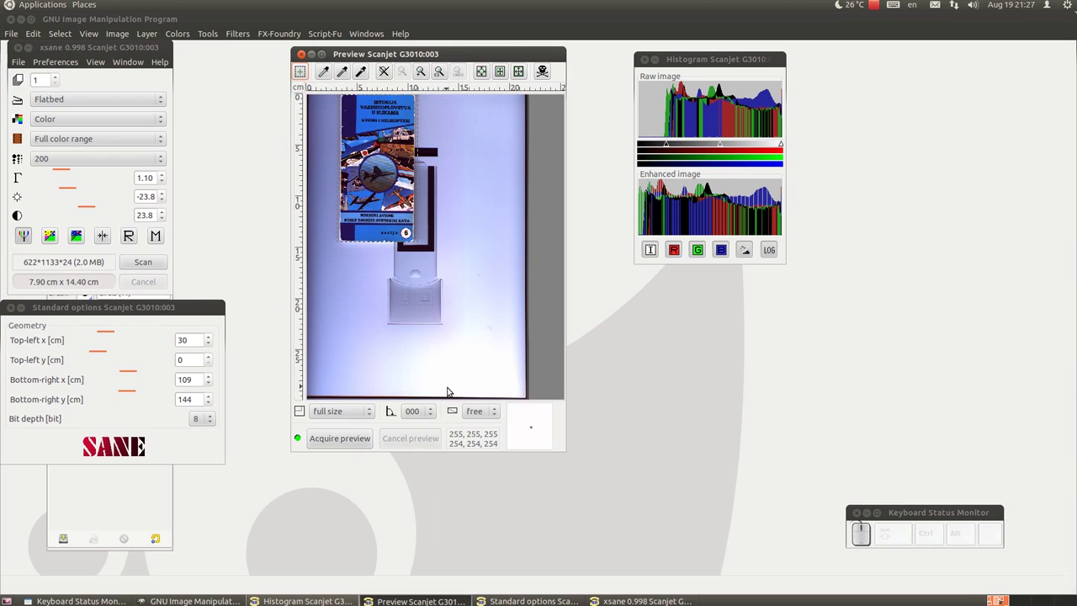
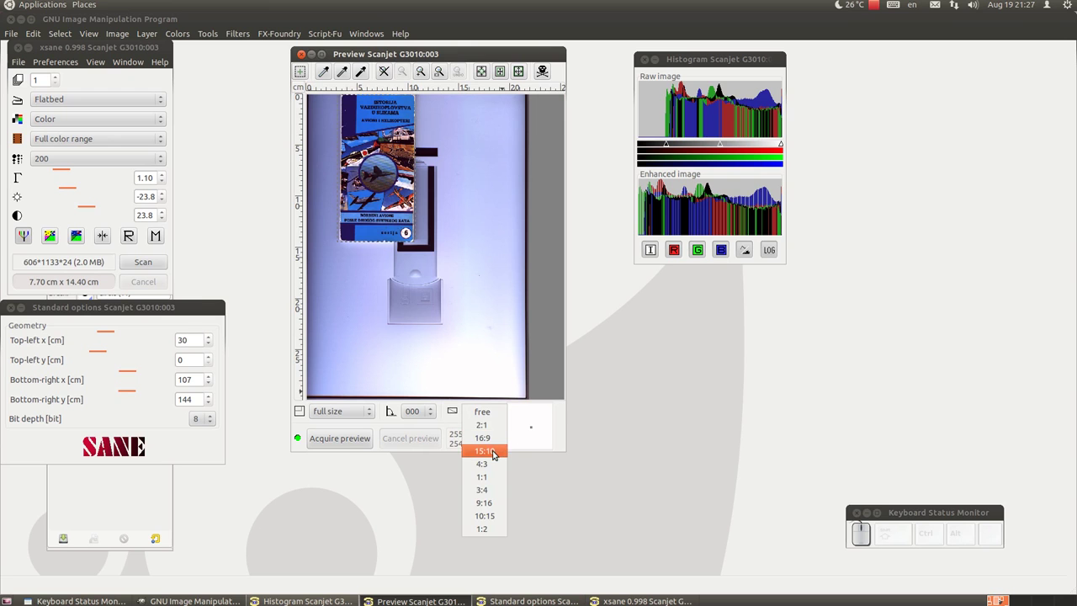
Lock the scan area to a 4:3 ratio, then return it to free proportions.
left_click(493, 462)
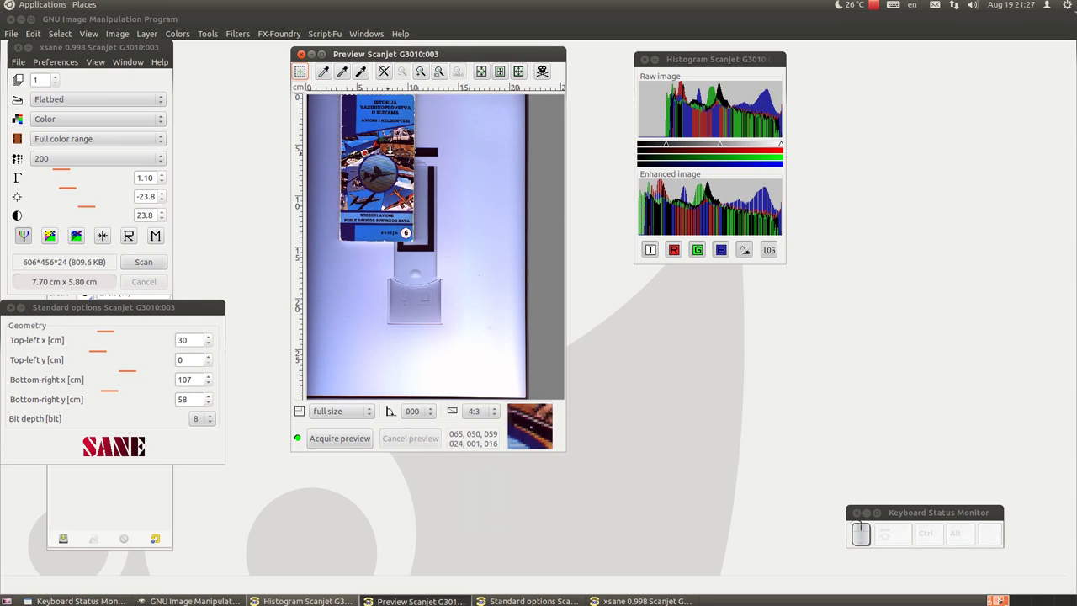
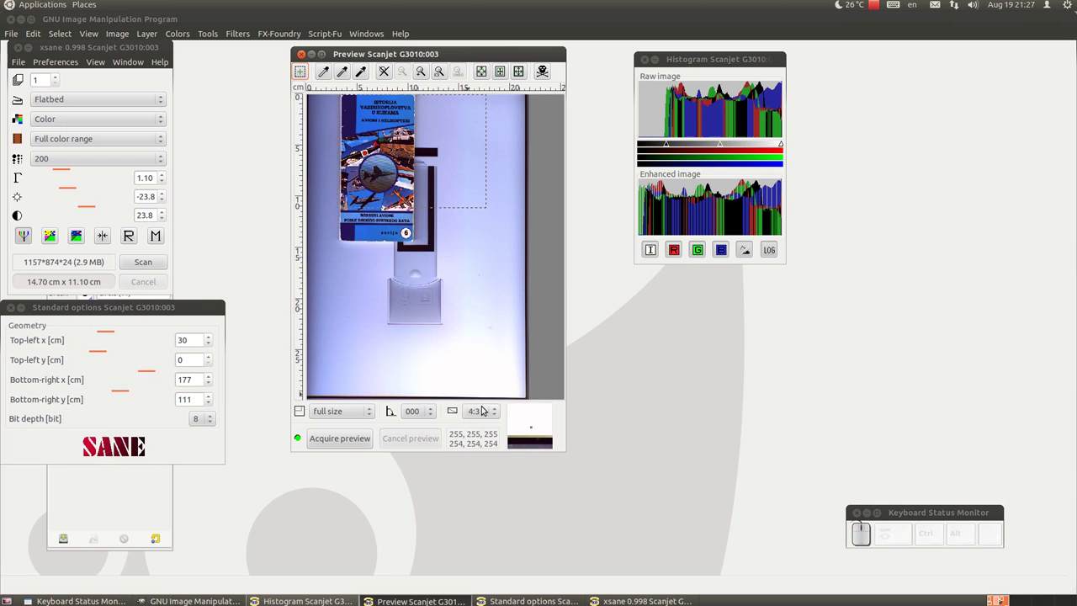
left_click(491, 362)
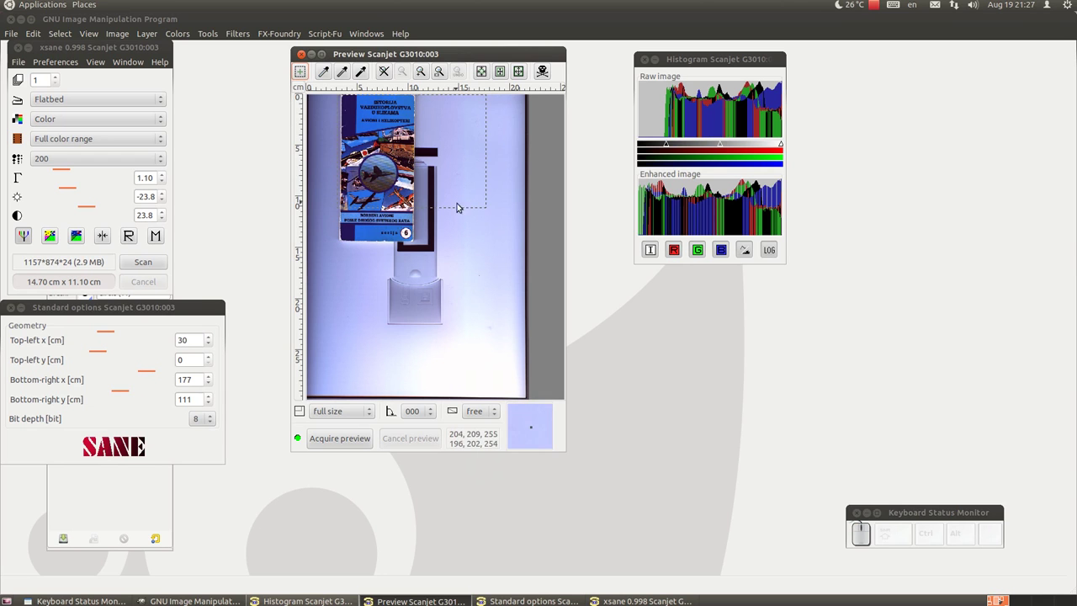
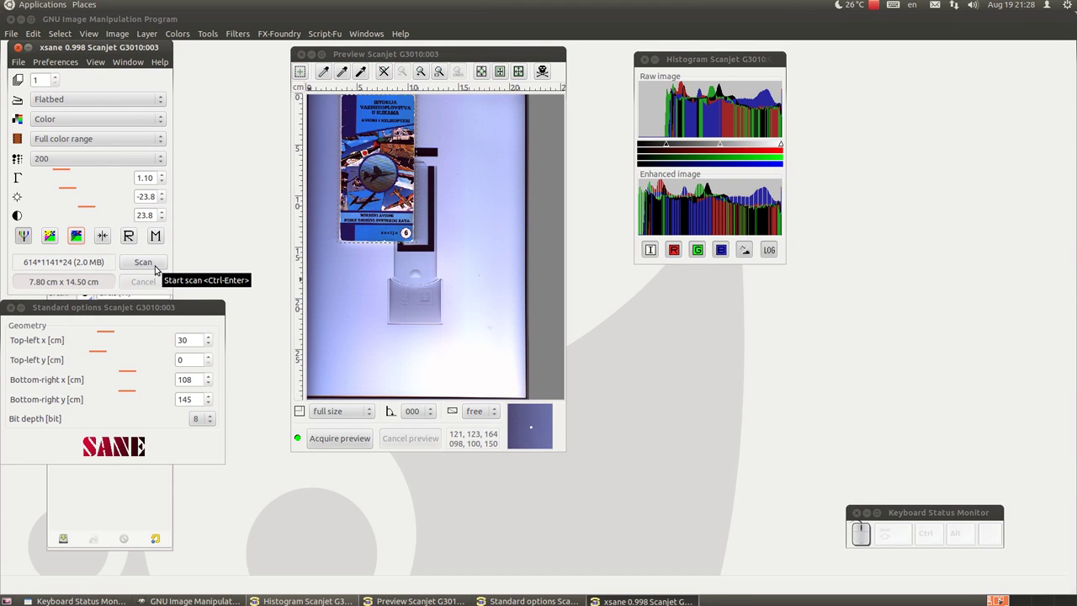
Scan the 7.80 × 14.50 cm book cover into a new 614×1141 GIMP image.
left_click(159, 267)
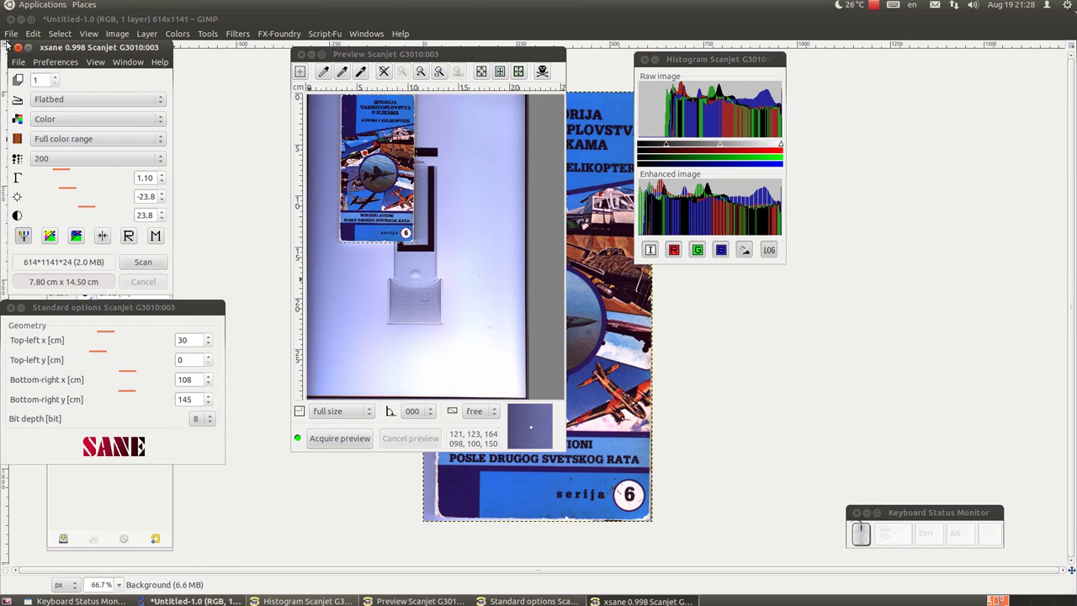
Close the scanned image and load the 1280×960 orange clouds JPEG with the flying saucer.
left_click(25, 50)
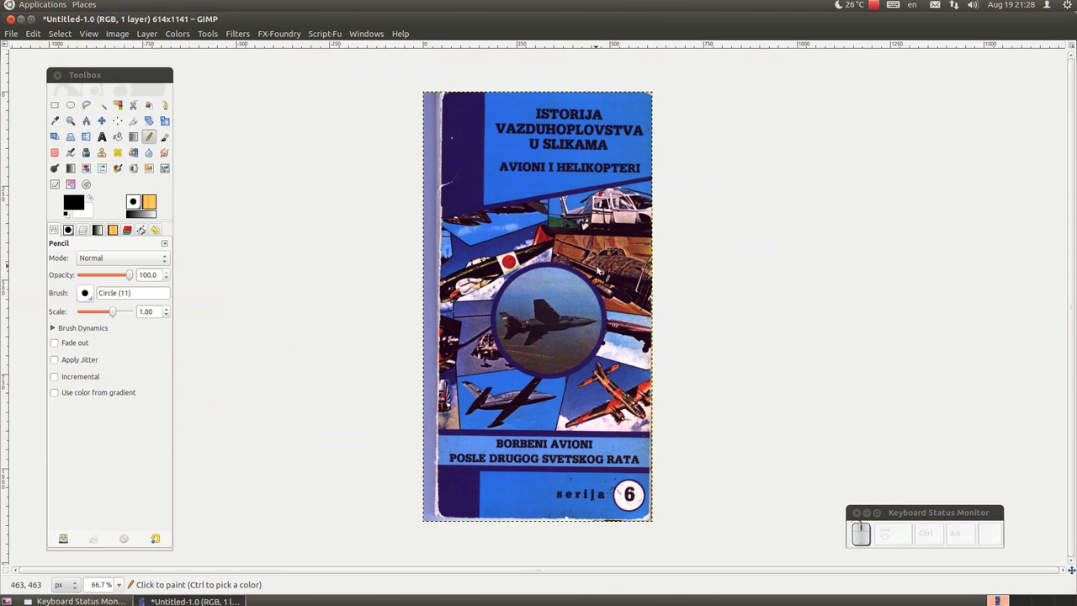
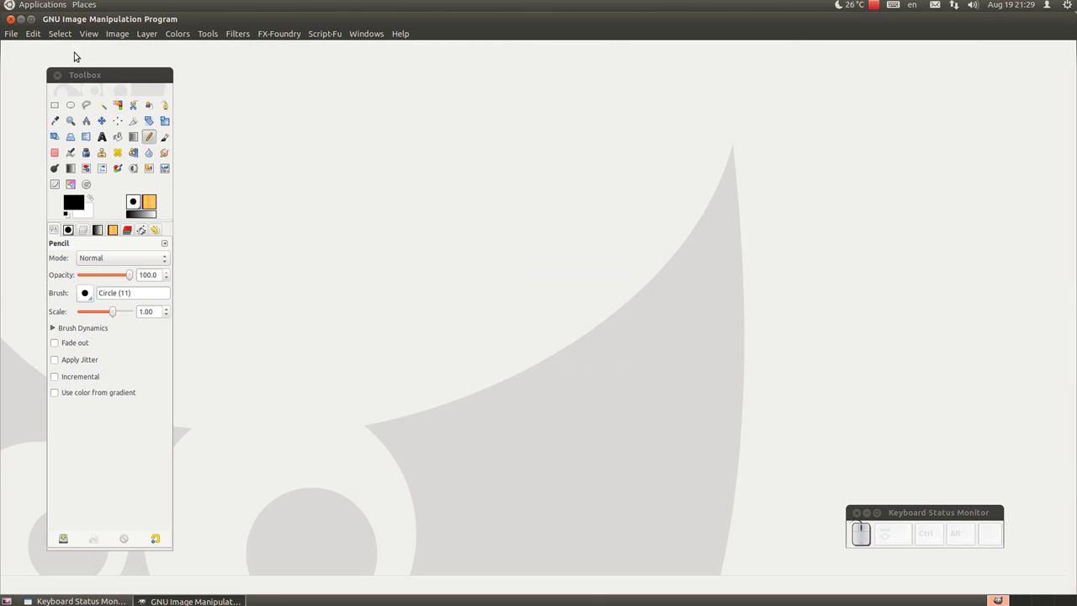
scroll("down", 3)
scroll("up", 3)
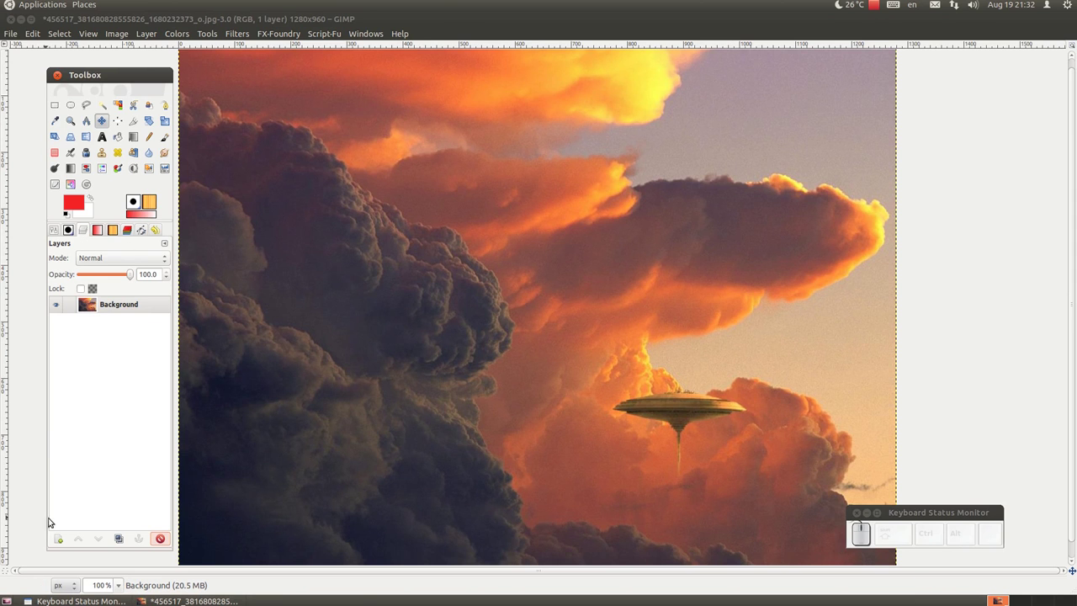
Add a transparent New Layer above the cloud photo's Background and choose the Pencil with the Circle (13) brush.
left_click(59, 540)
left_click(592, 380)
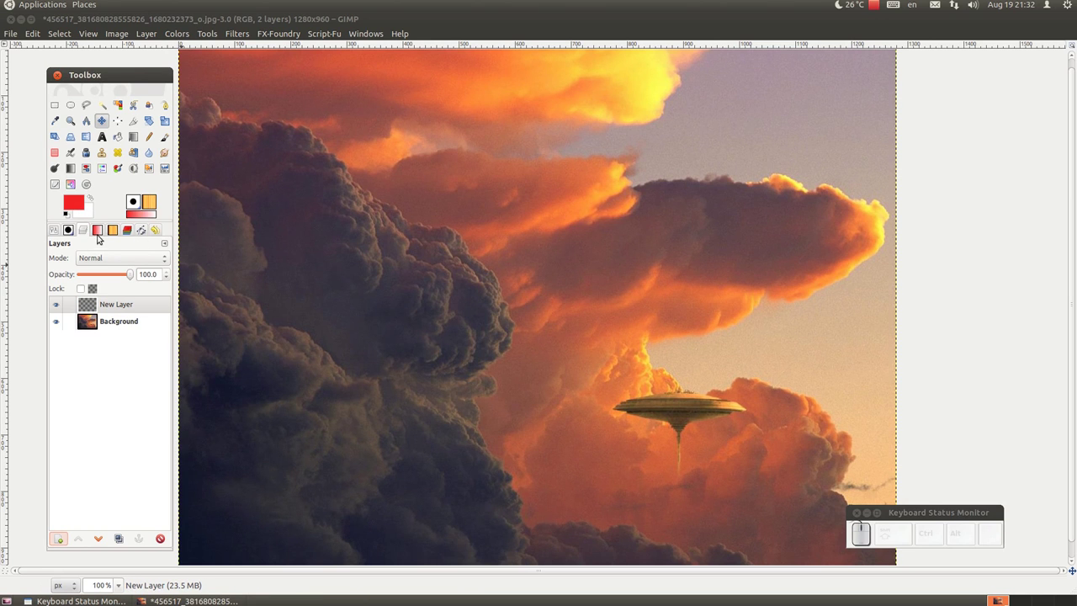
left_click(151, 138)
left_click(91, 298)
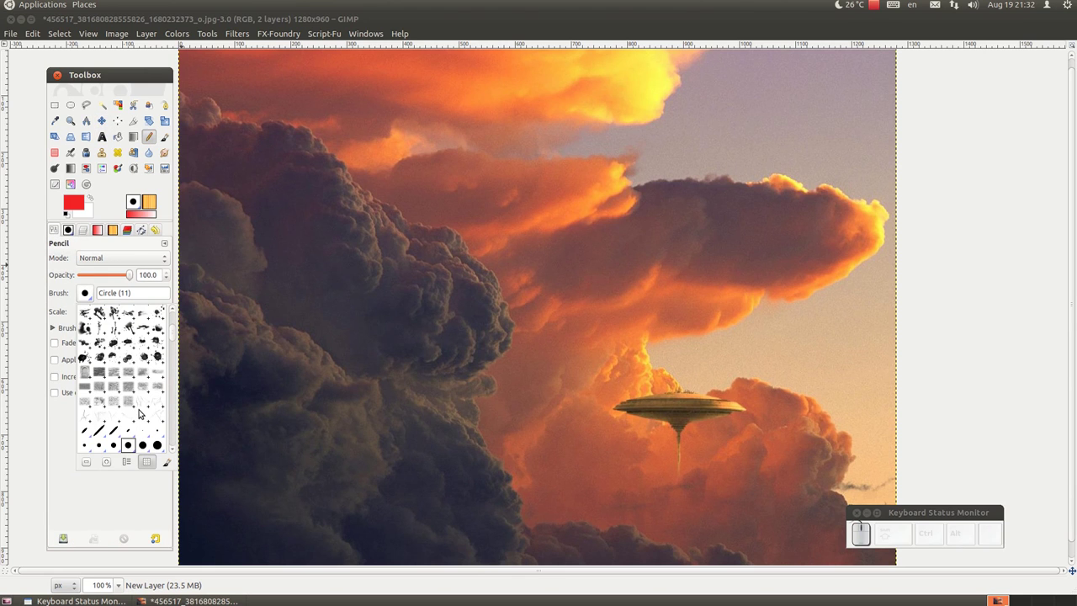
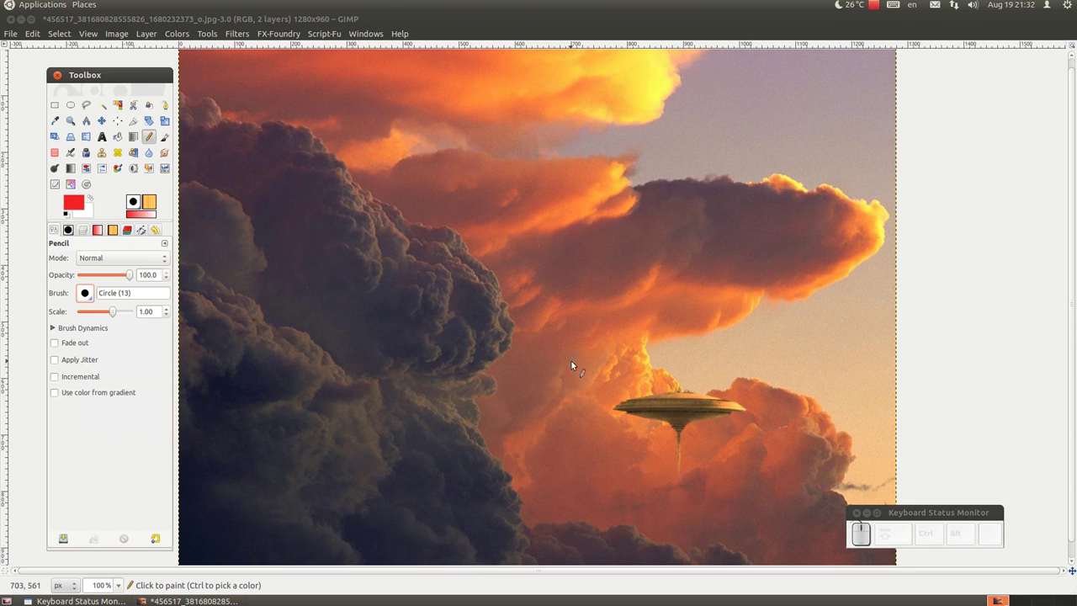
Paint a red line from lower left to the saucer and add the two arrowhead strokes at its tip.
left_click_drag(537, 503, 537, 504)
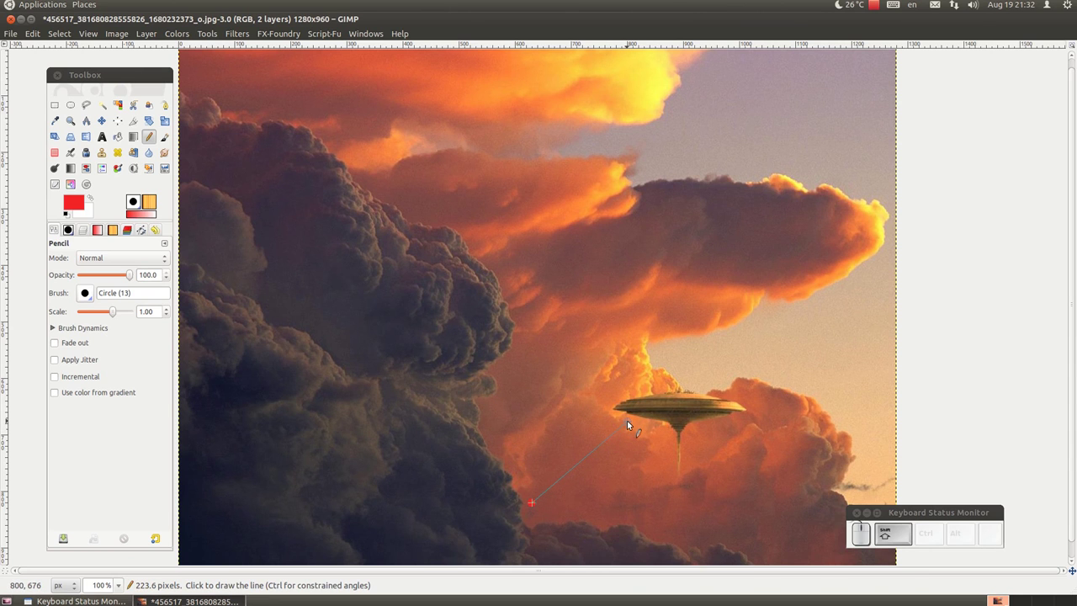
left_click_drag(633, 421, 633, 422)
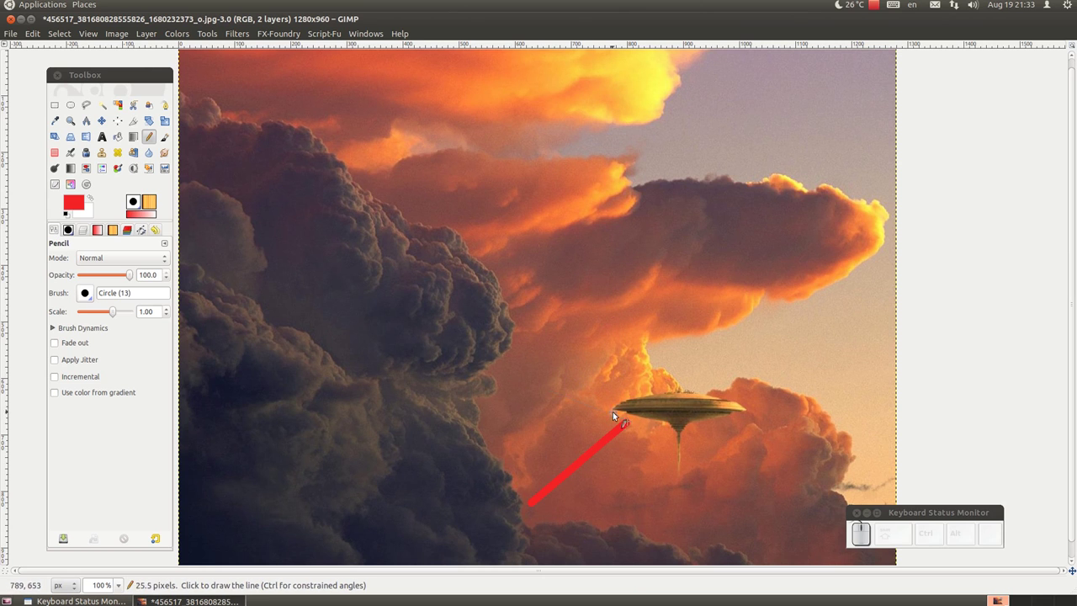
left_click(607, 426)
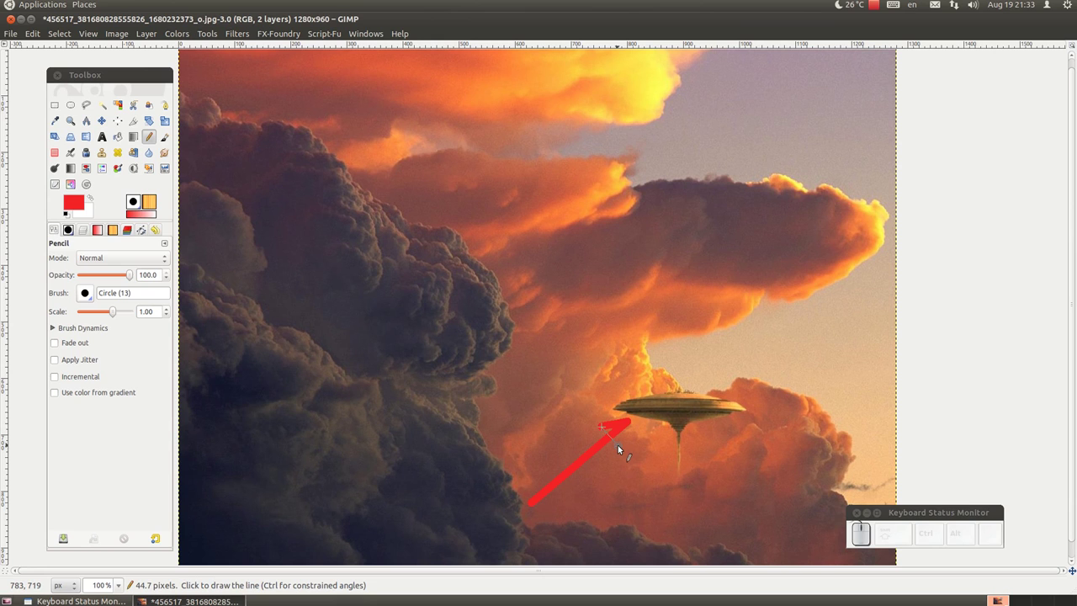
left_click(623, 446)
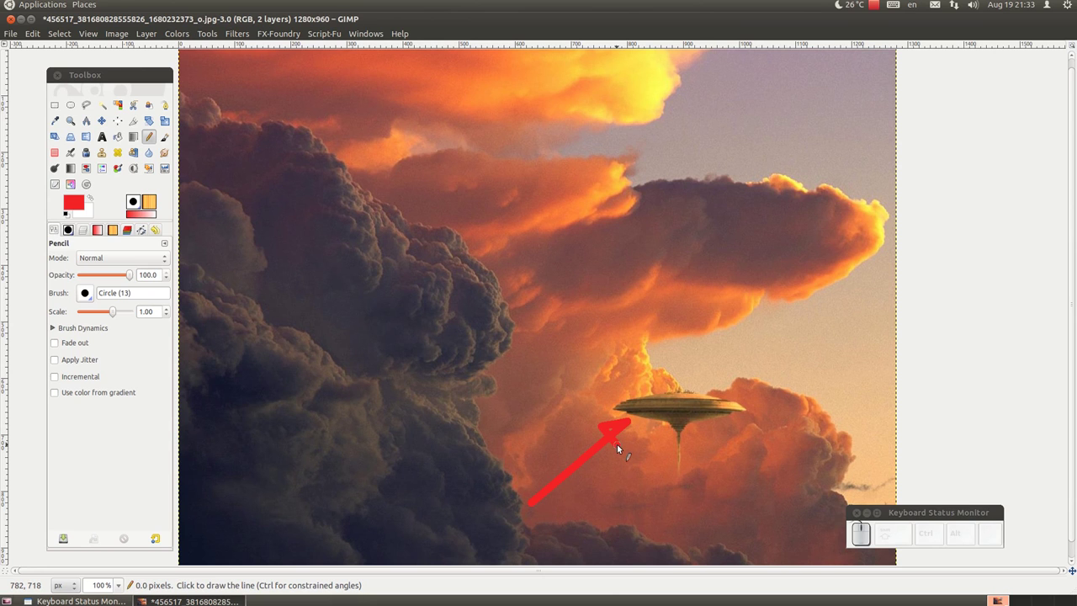
left_click(624, 447)
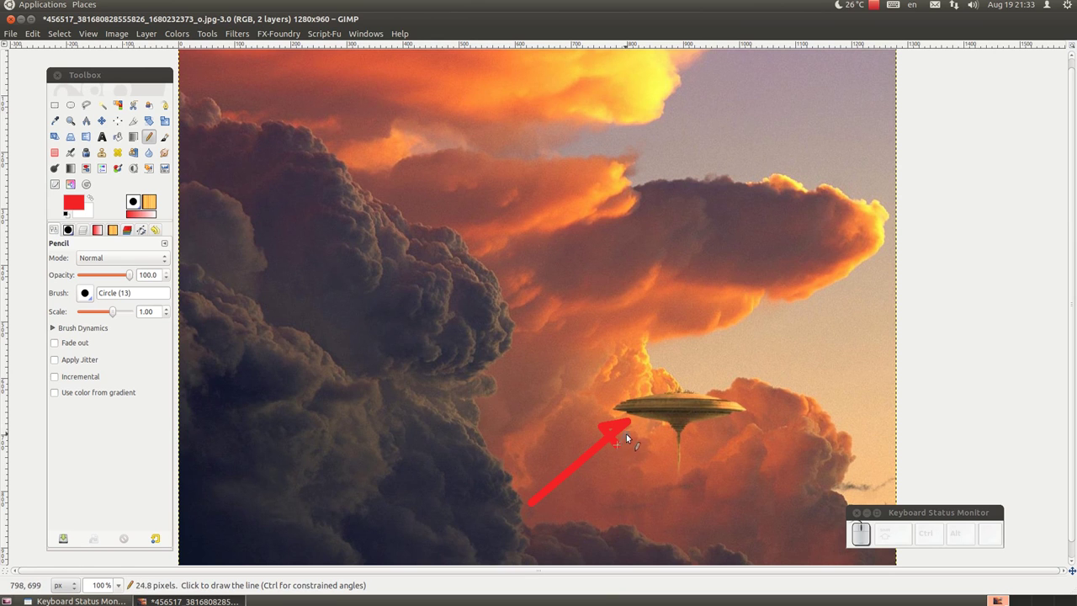
left_click(630, 422)
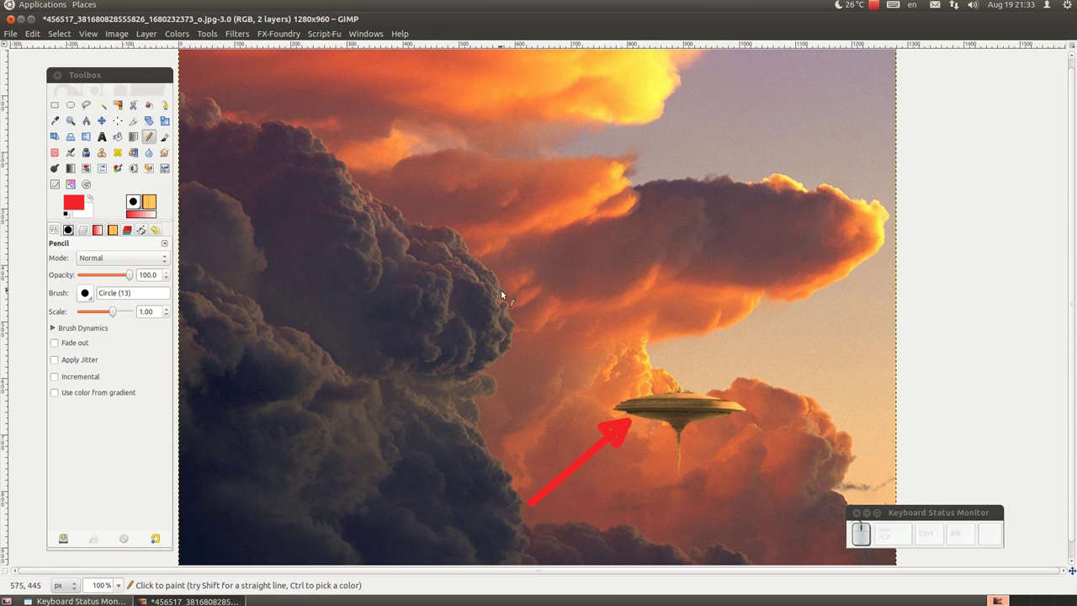
Zoom in on the arrow and saucer to inspect the result, then back out.
scroll("up", 3)
left_click(578, 425)
left_click(588, 437)
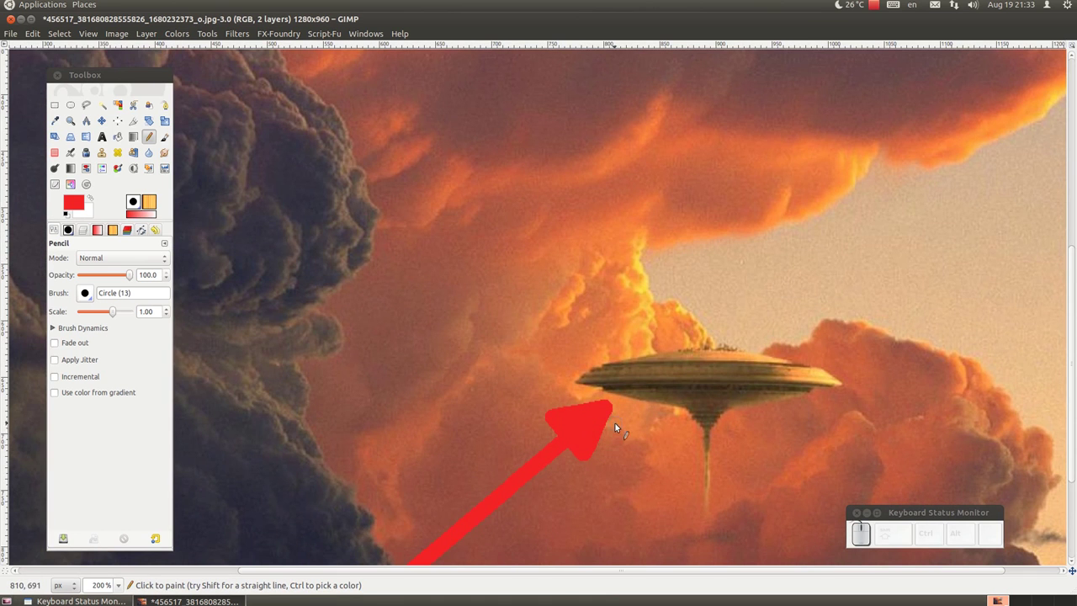
scroll("down", 3)
scroll("down", 3)
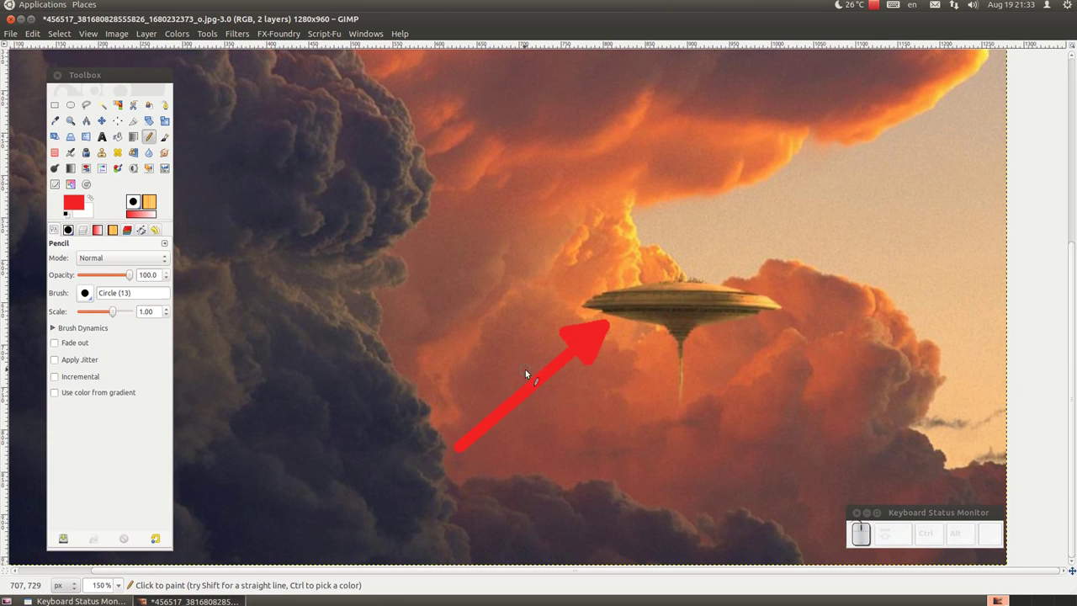
Nudge the arrow layer toward the saucer with the Move tool, then delete that layer leaving only Background.
left_click(89, 232)
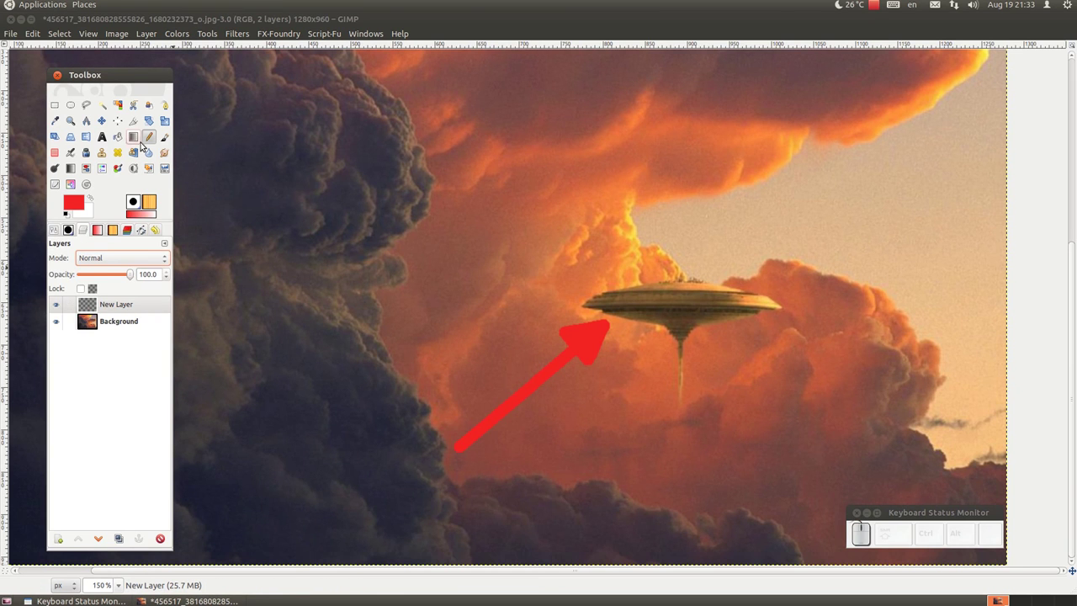
left_click(106, 128)
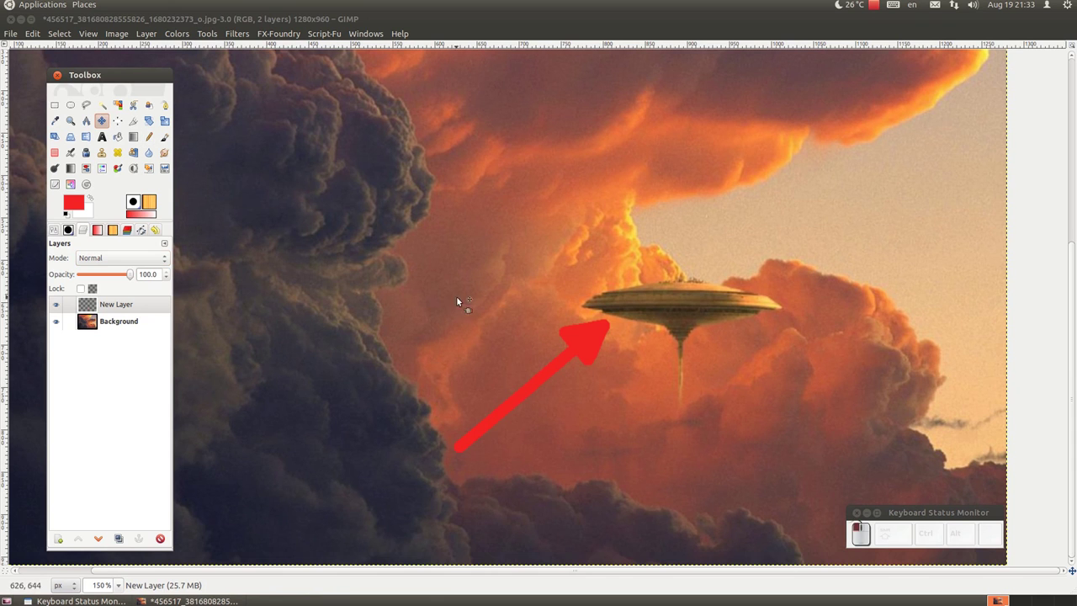
left_click_drag(592, 343, 550, 350)
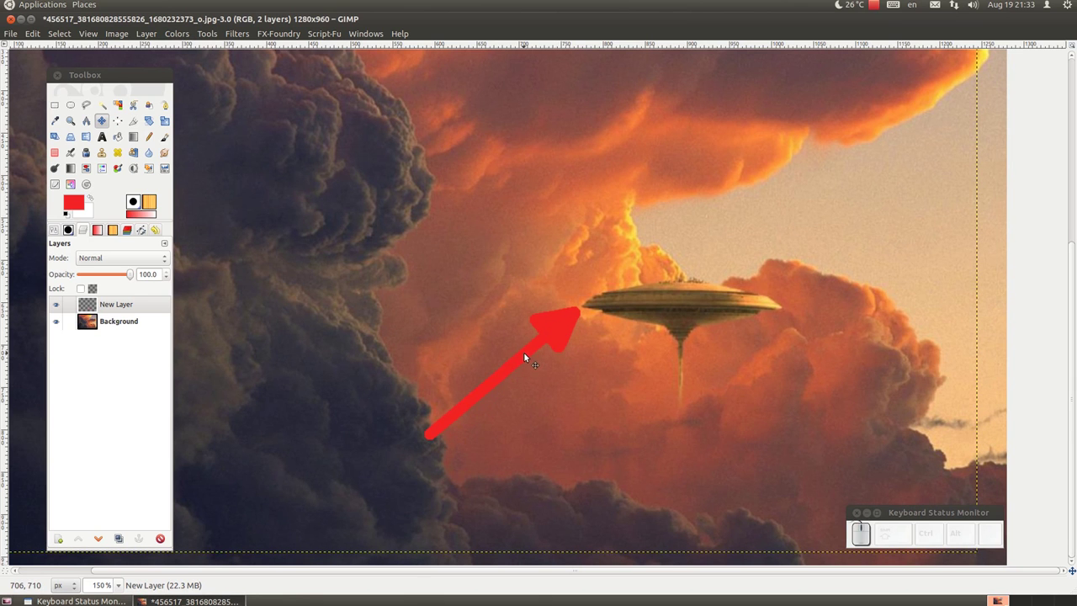
scroll("down", 3)
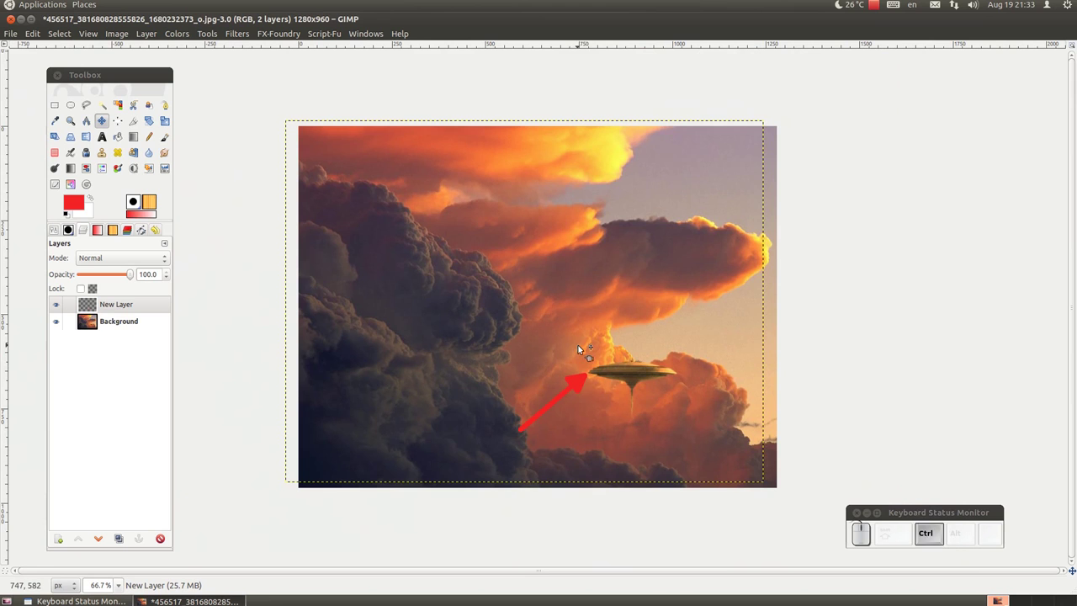
left_click(338, 259)
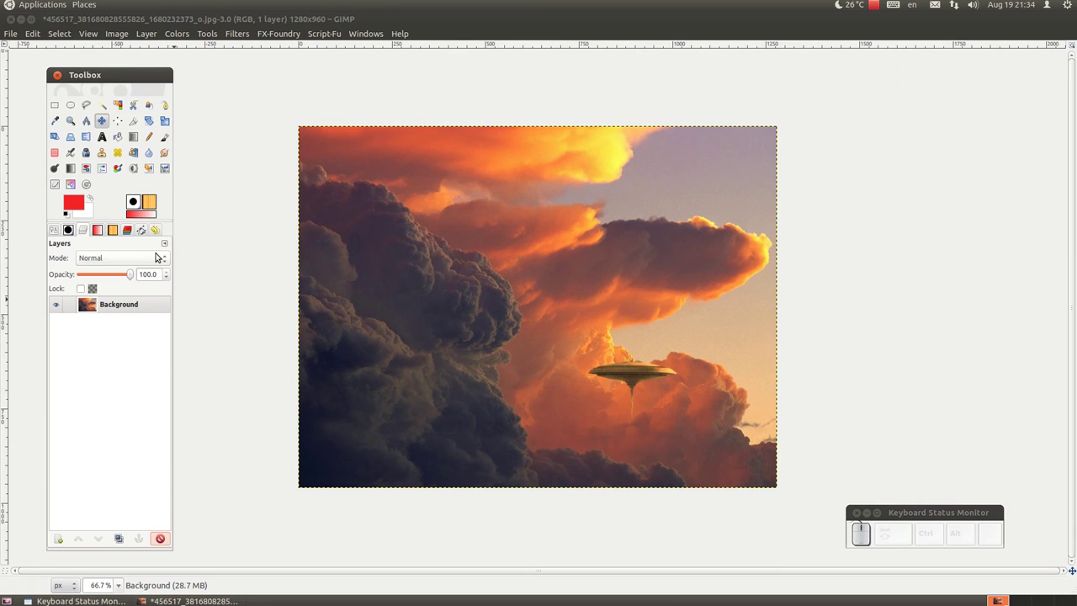
Test pattern fills by dropping Pine and then grey weave2 onto the cloud photo from the Patterns list.
left_click_drag(116, 233, 116, 233)
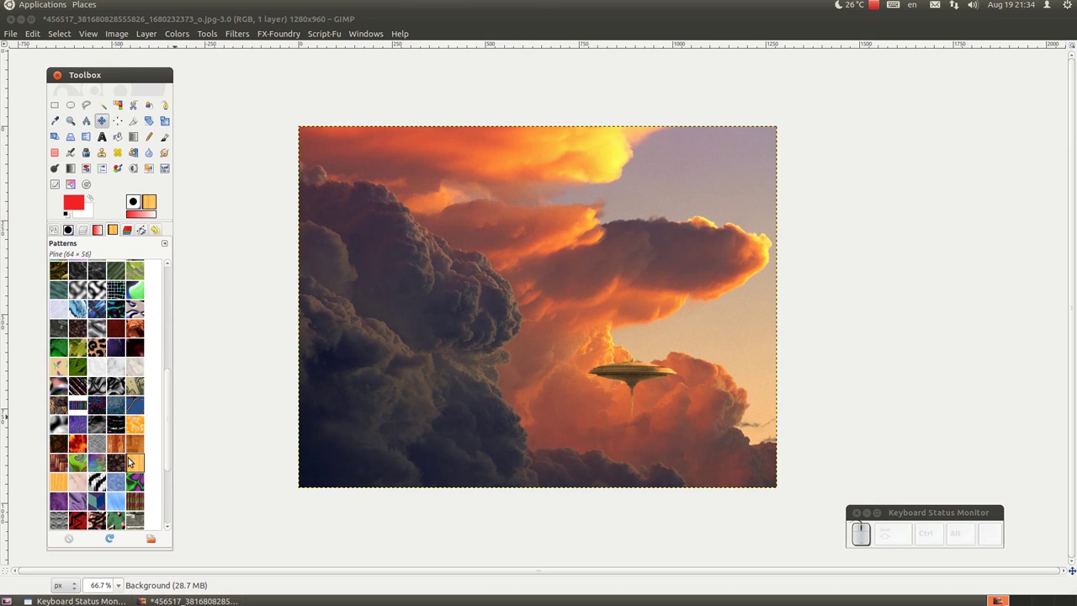
left_click(140, 459)
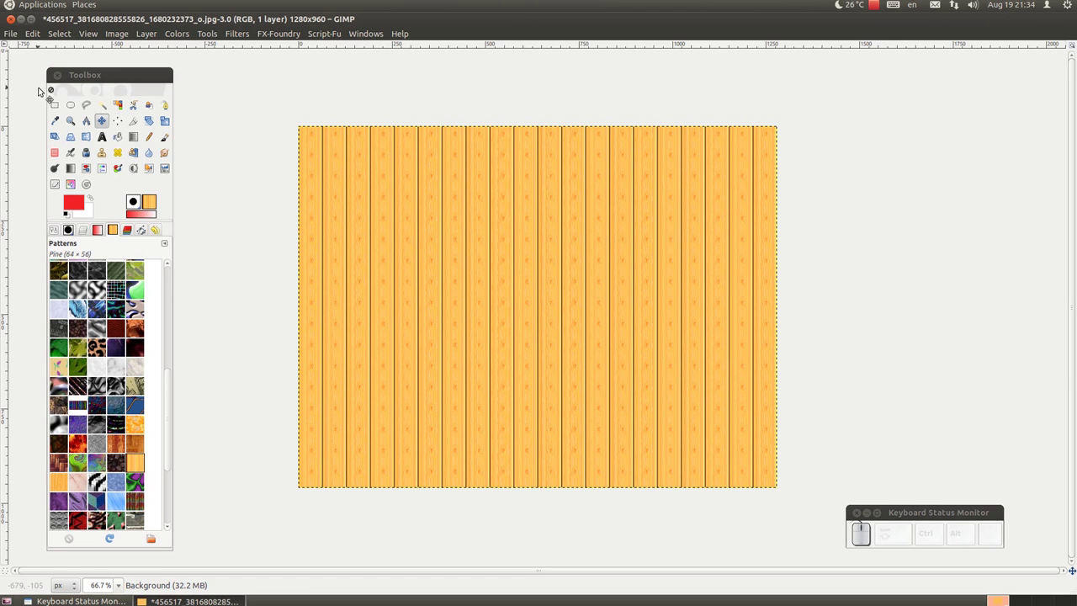
left_click(105, 289)
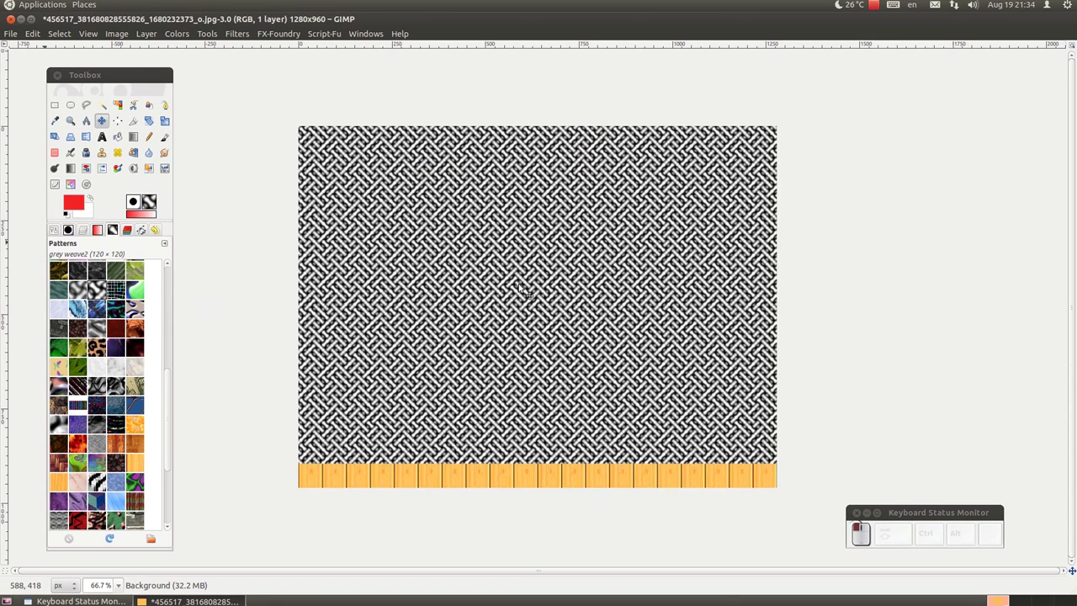
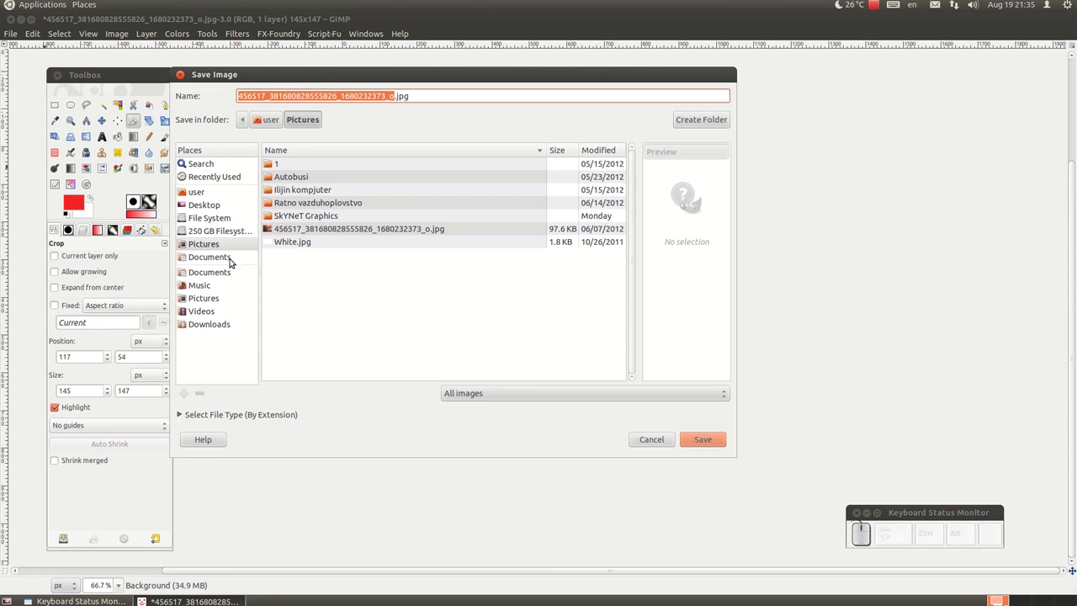
Navigate the Save As dialog to the hidden .gimp-2.6/patterns folder in the home directory (Ctrl+H).
left_click(206, 196)
scroll("down", 3)
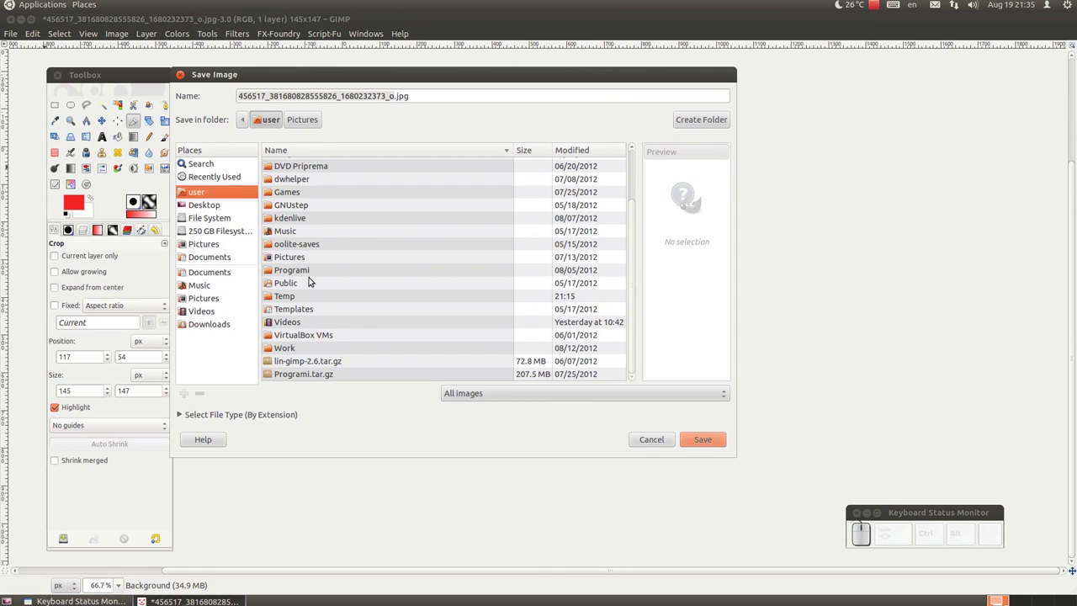
scroll("up", 3)
key("ctrl+h")
scroll("down", 3)
scroll("up", 3)
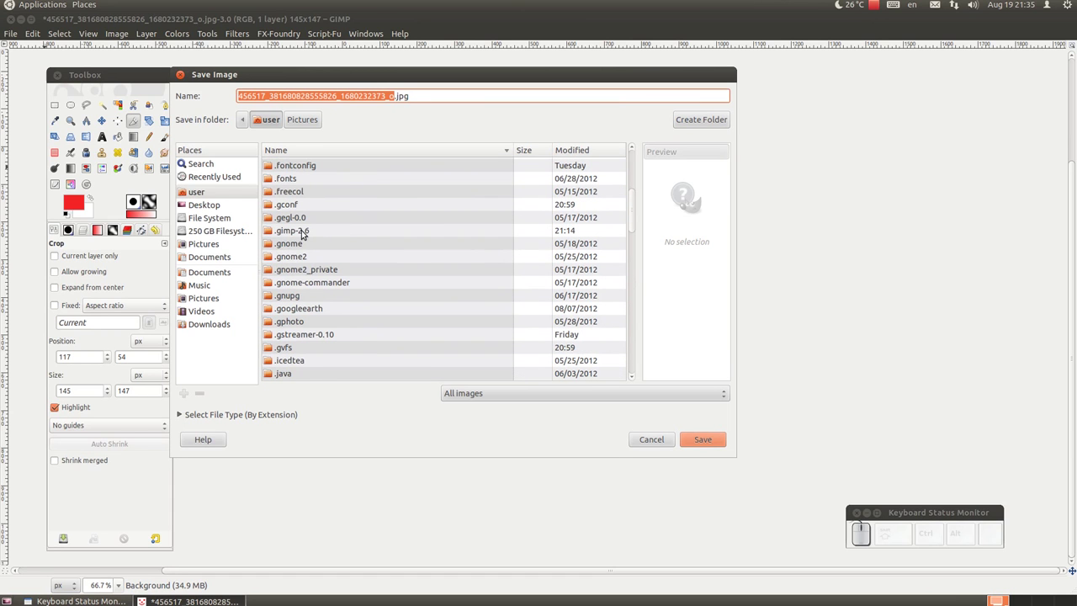
left_click_drag(302, 232, 302, 231)
scroll("down", 3)
left_click(313, 120)
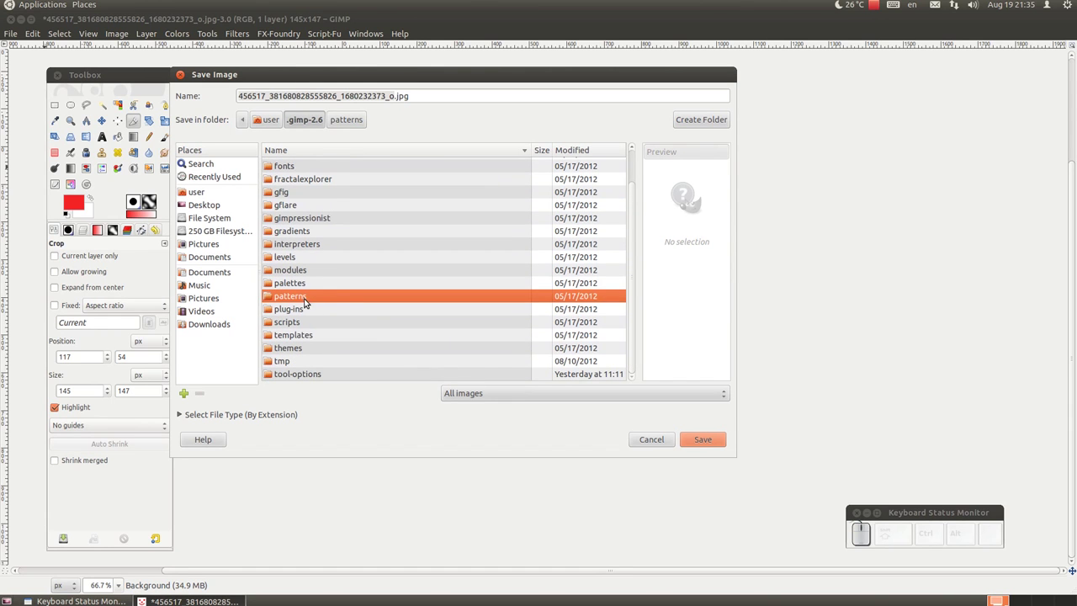
left_click(305, 294)
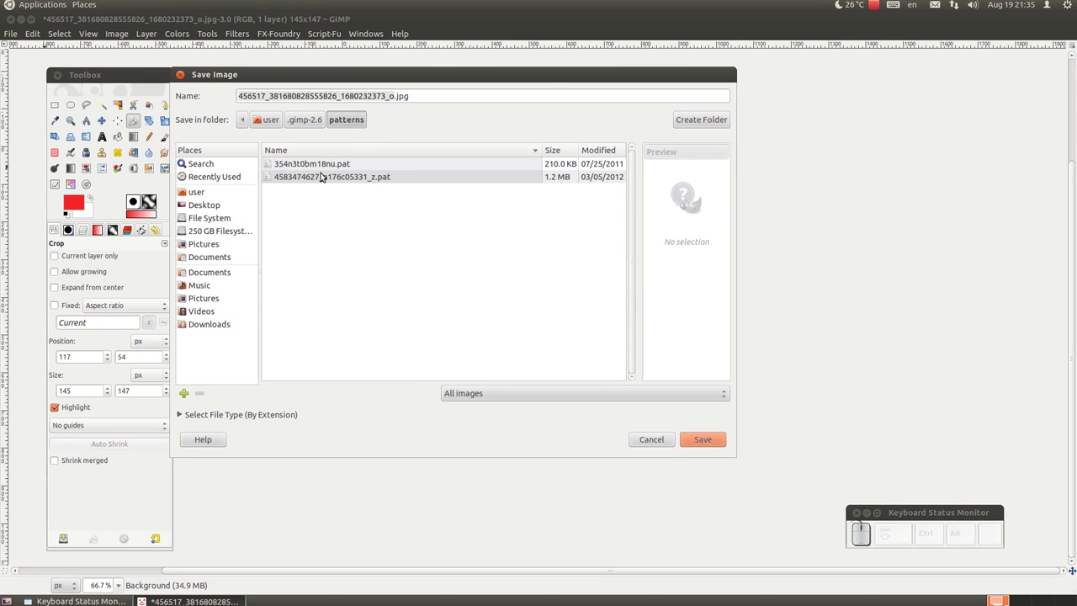
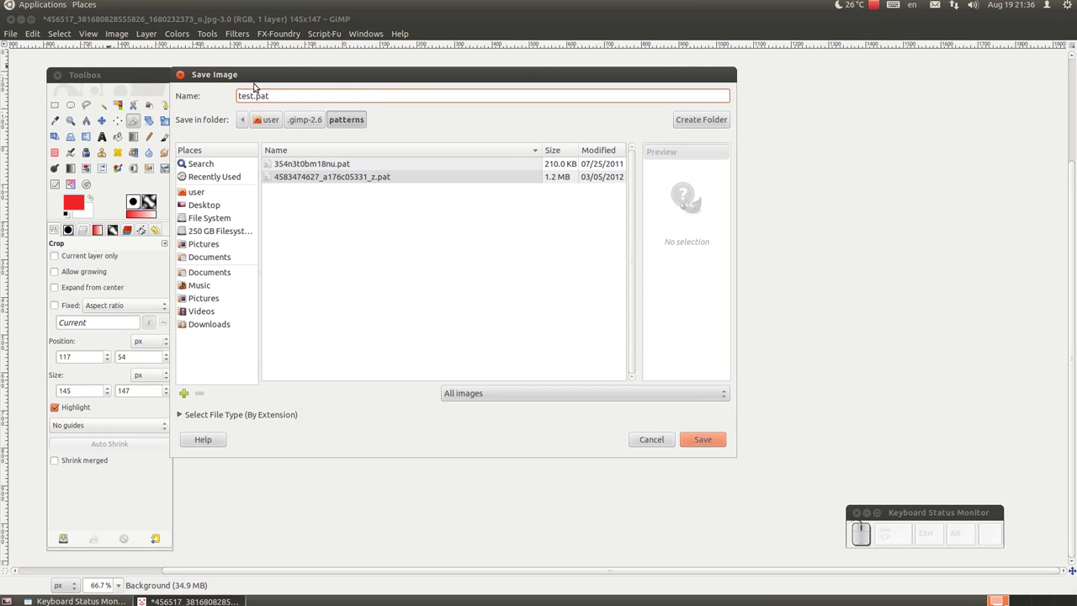
Save the smiley as test.pat with its pattern description and close the image.
left_click(717, 446)
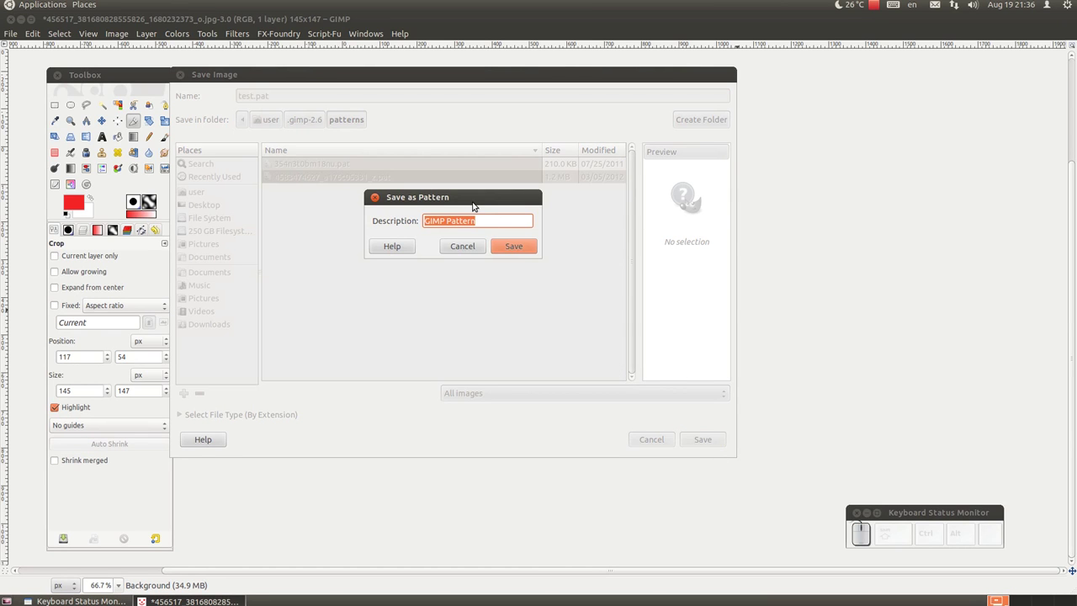
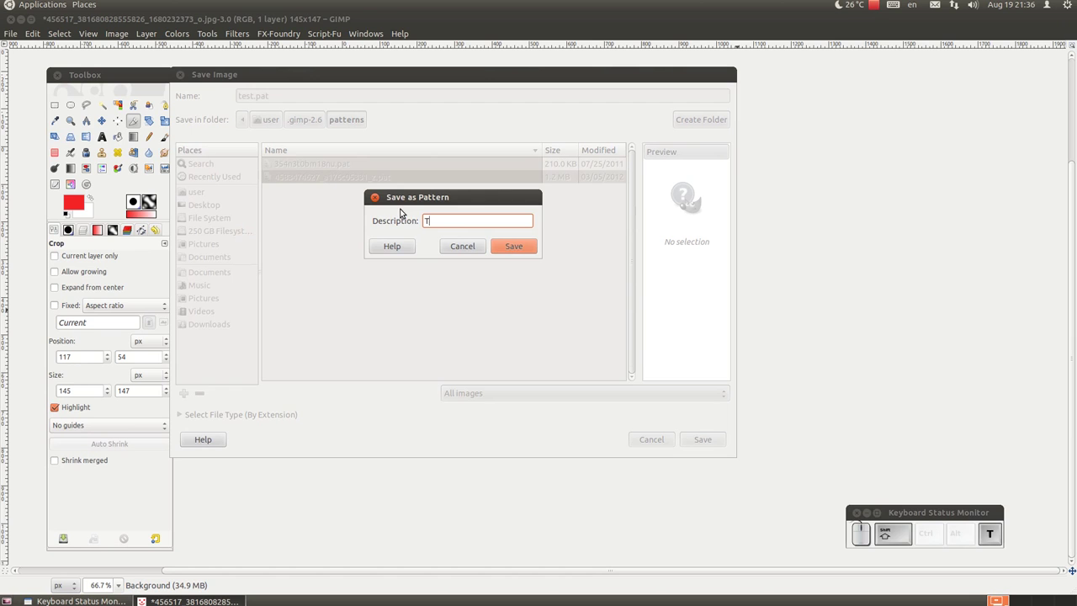
left_click(505, 247)
left_click(7, 33)
left_click_drag(12, 18, 15, 30)
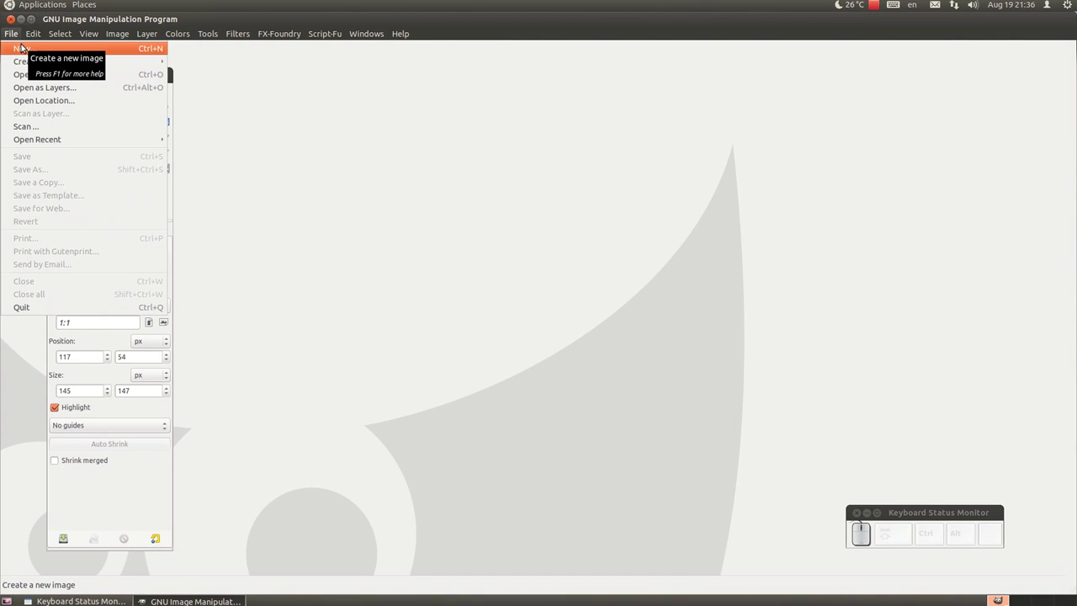
Create a new blank 800×600 image.
left_click(26, 45)
left_click(449, 267)
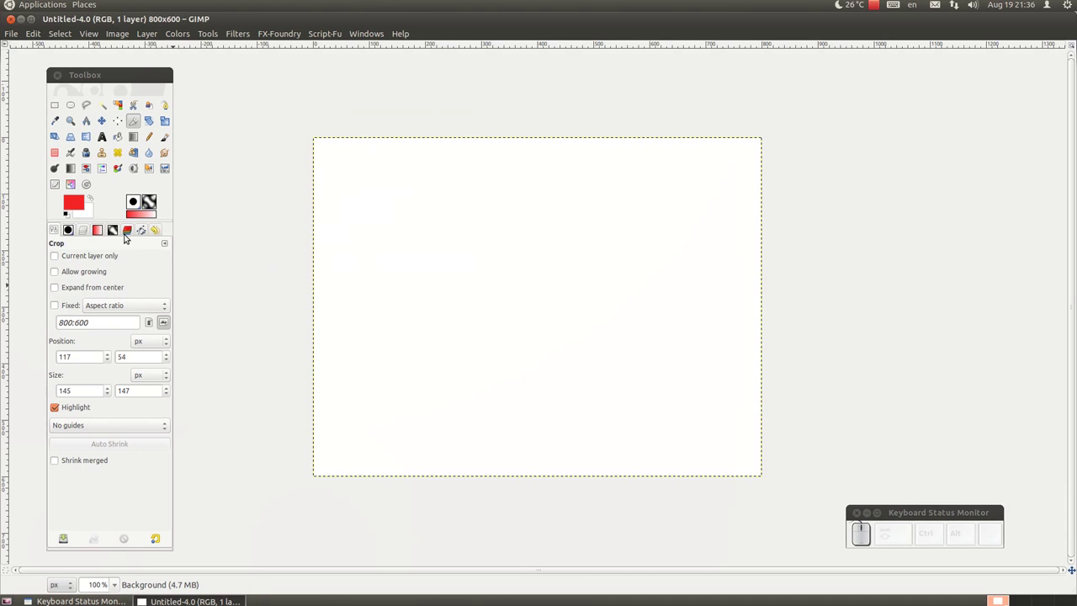
Find the new Test smiley pattern in the Patterns list, try it on the canvas and undo the fill.
left_click(119, 238)
scroll("down", 3)
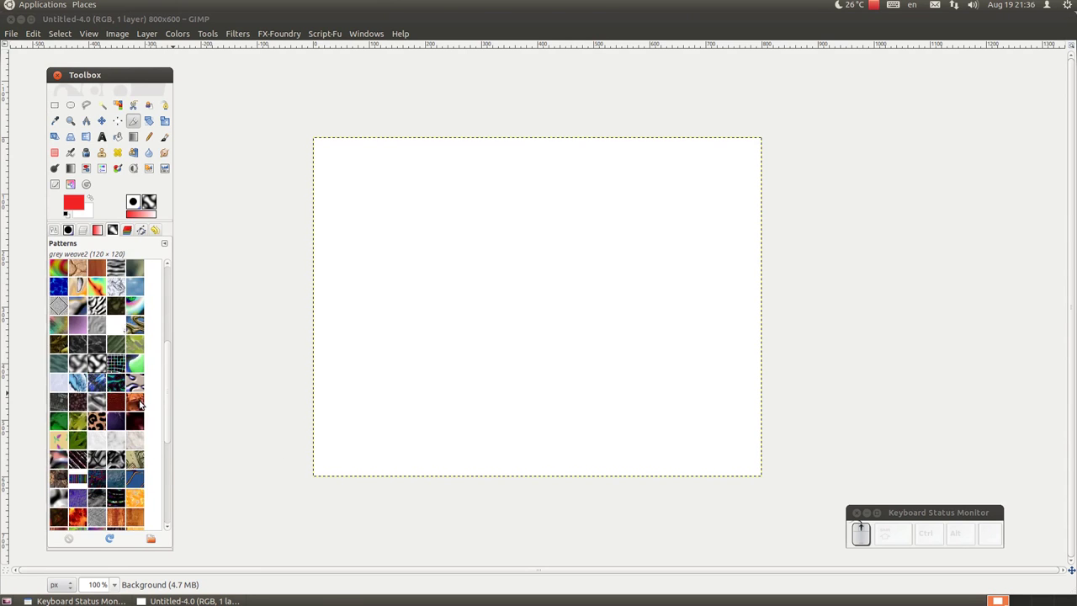
scroll("down", 3)
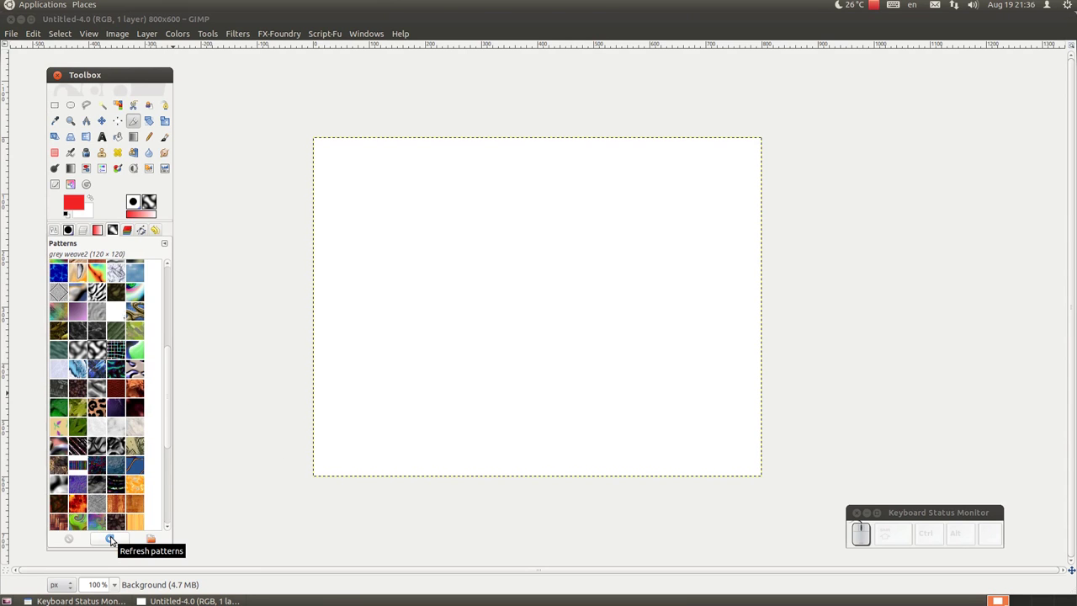
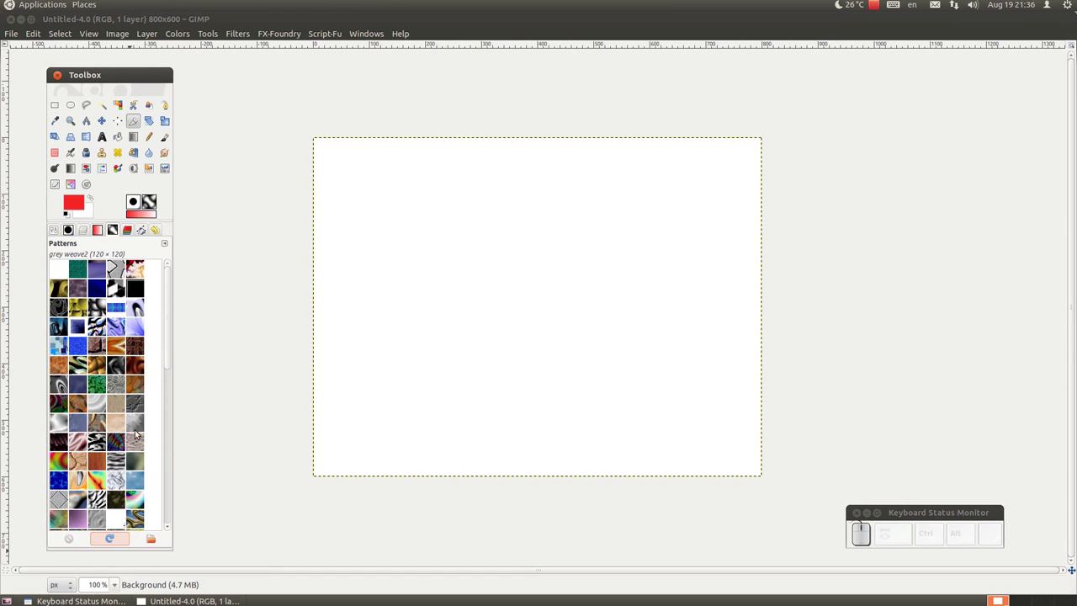
scroll("down", 3)
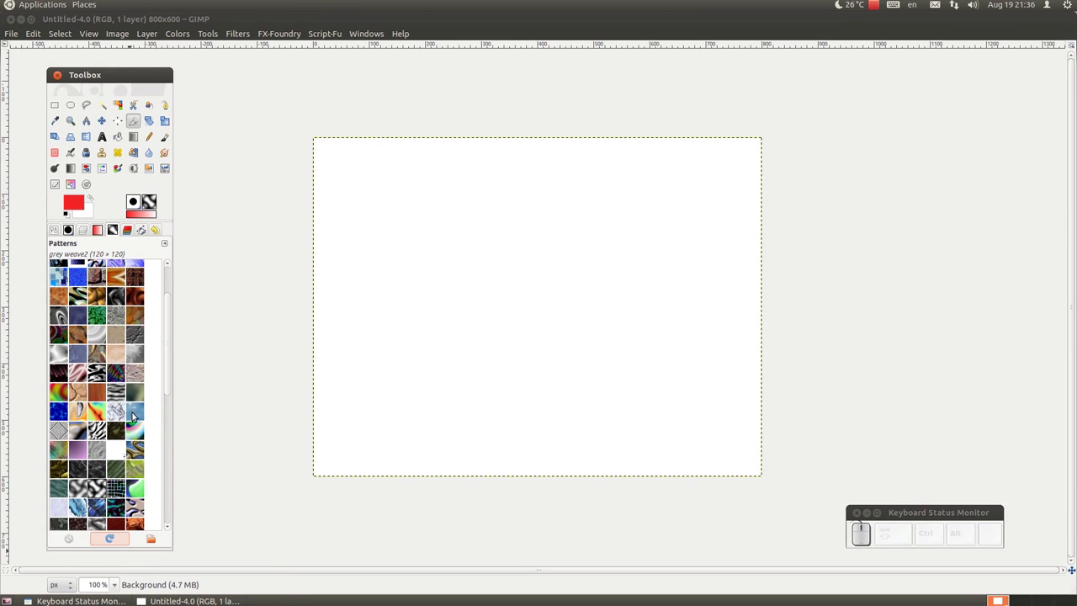
scroll("down", 3)
left_click(145, 473)
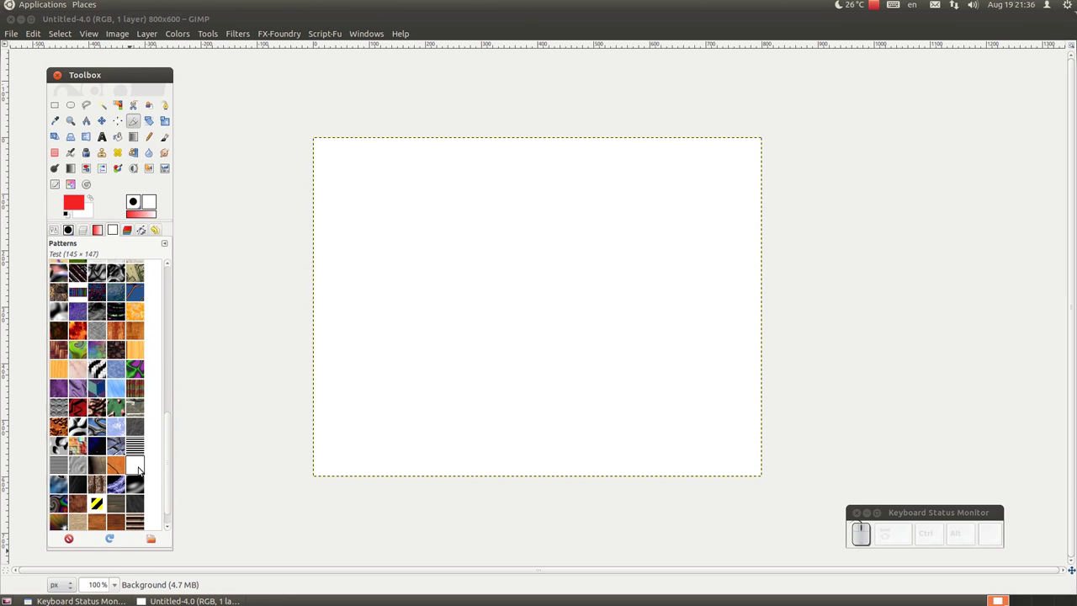
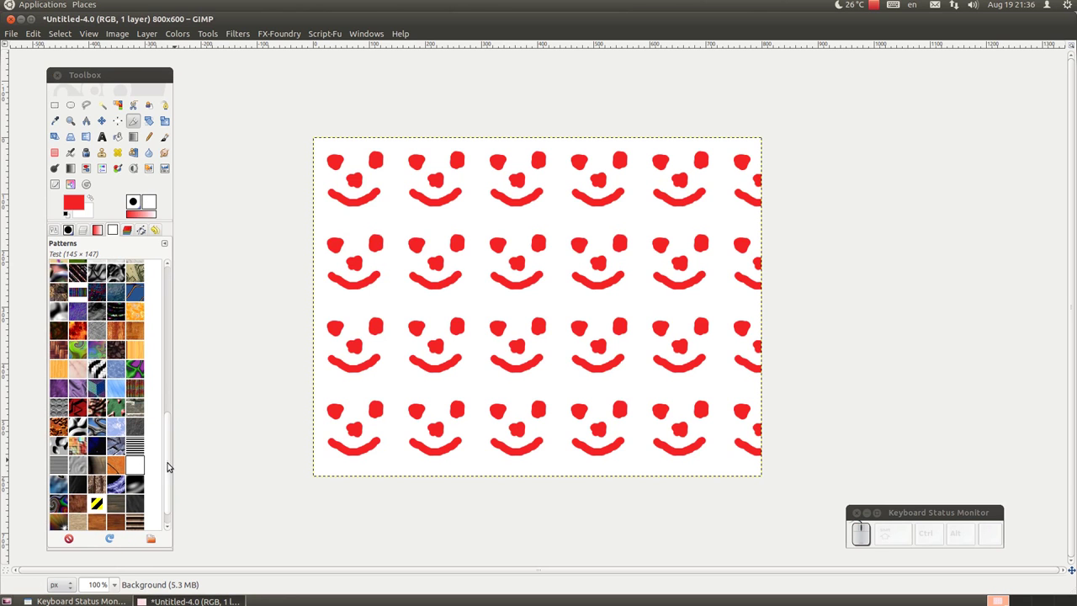
key("ctrl+z")
right_click(141, 467)
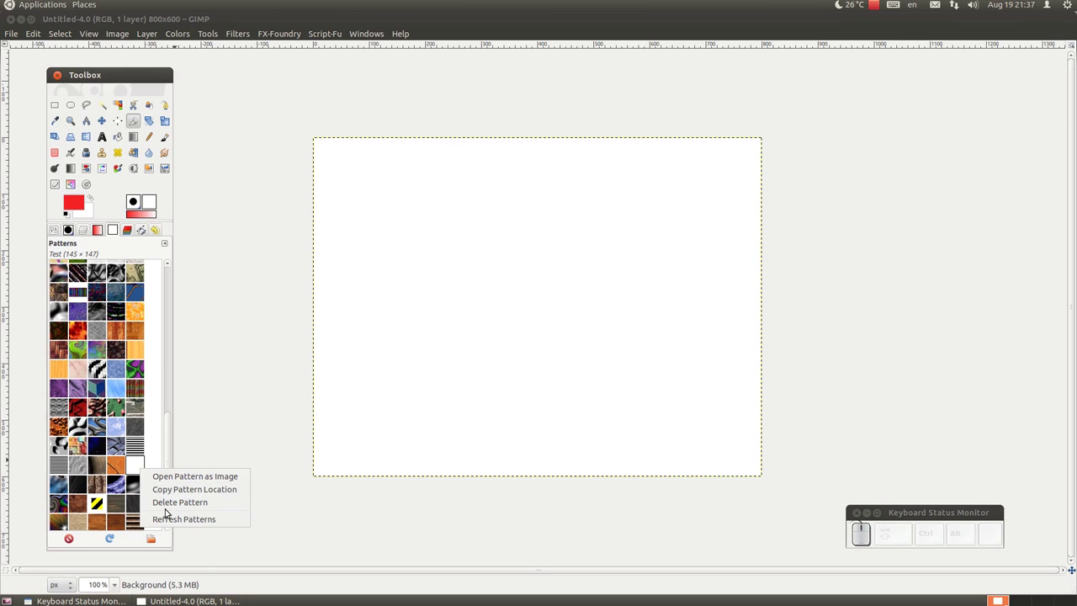